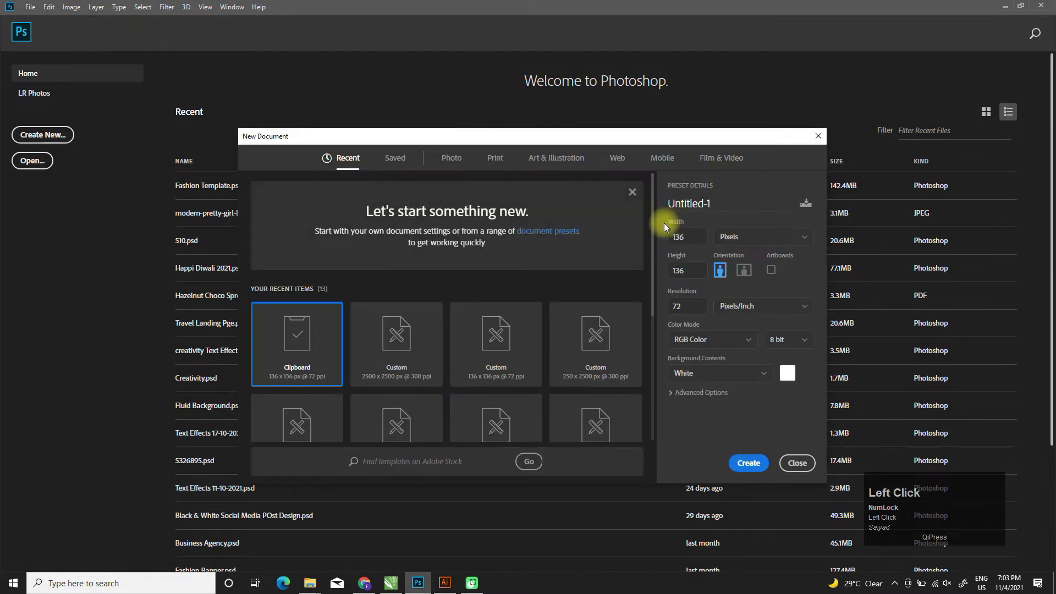
Step: Create a 2500 × 2500 px, 300 ppi document named Fashion Template
left_click(647, 243)
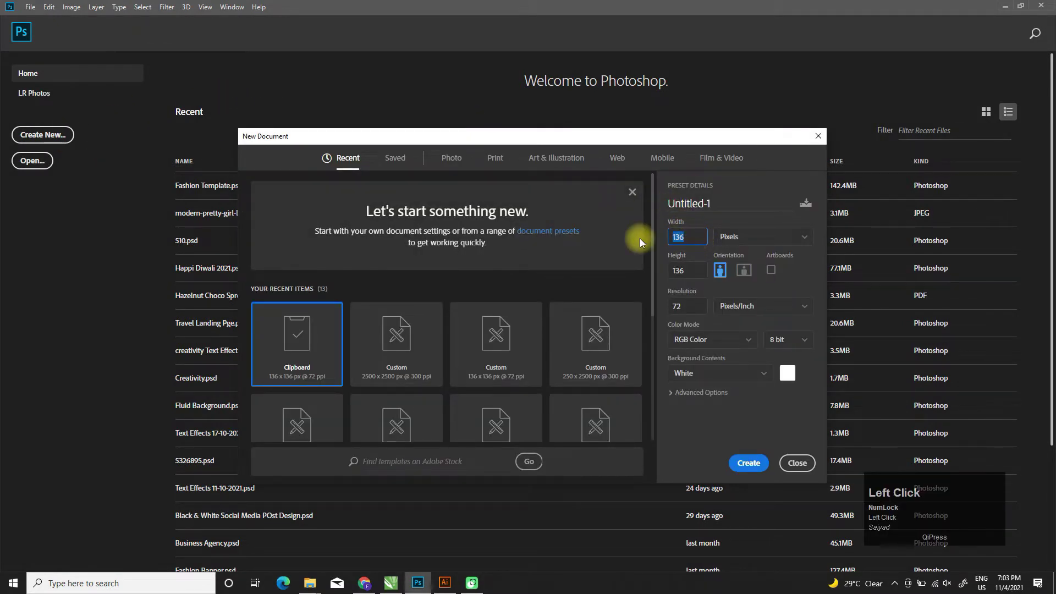
key("Tab")
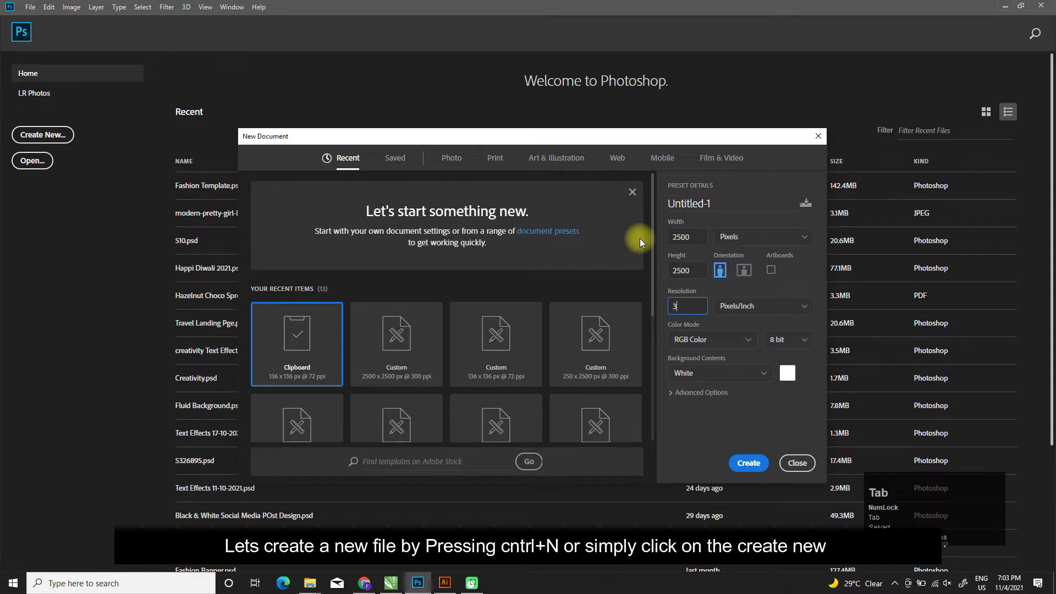
left_click(744, 209)
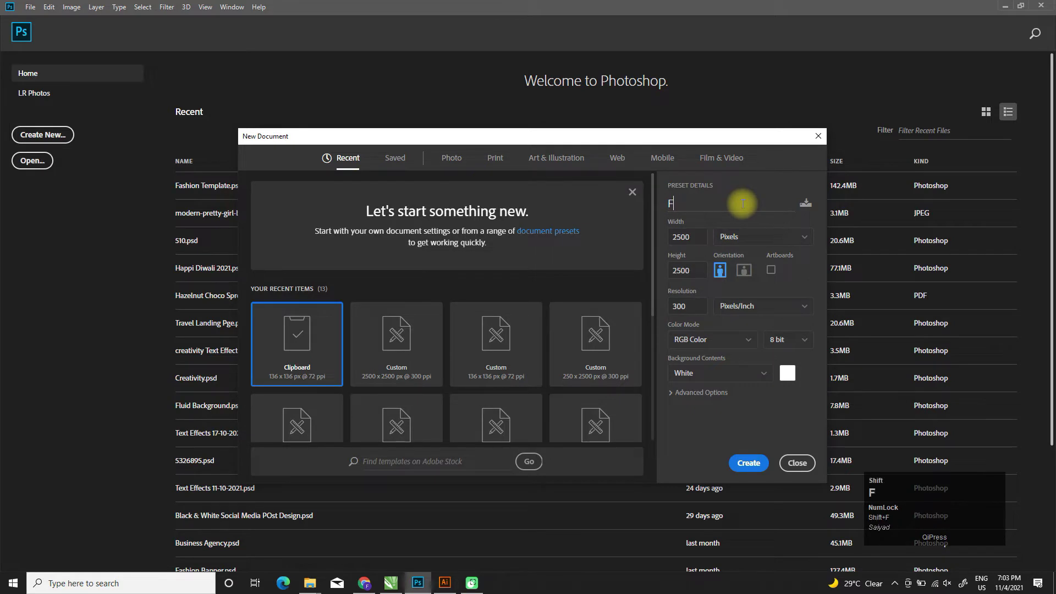
type("ASHIOn")
key("space")
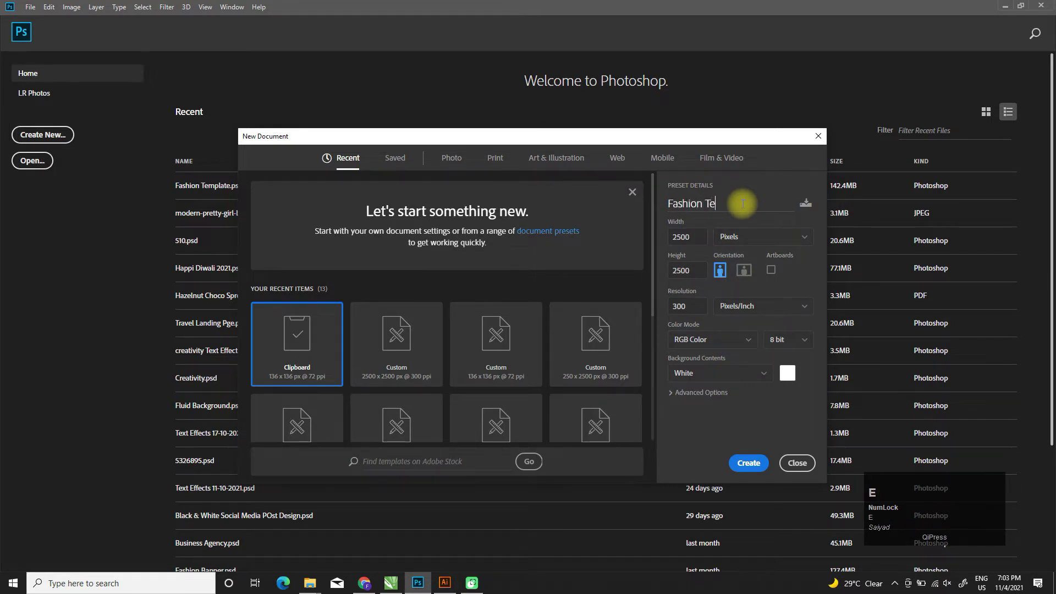
type("em")
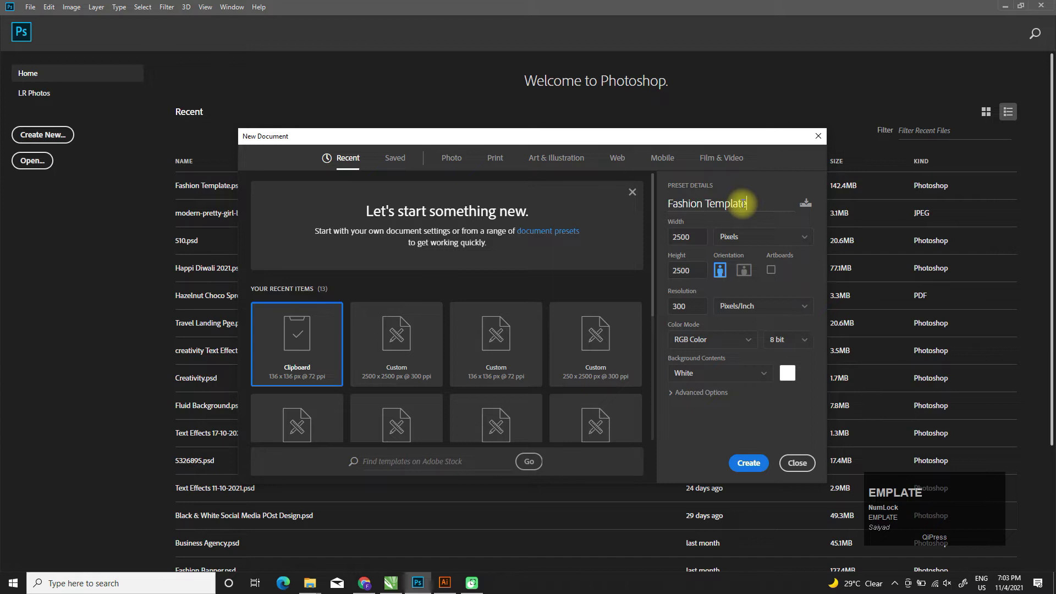
key("Return")
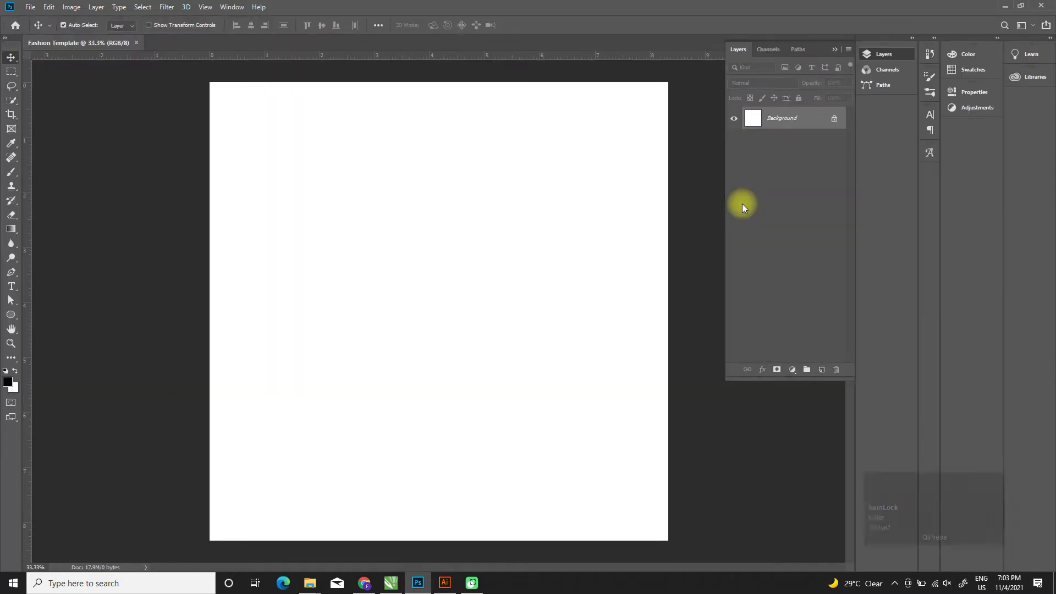
Step: Add a black (#000000) Solid Color fill layer and remove the white Background layer
left_click(799, 377)
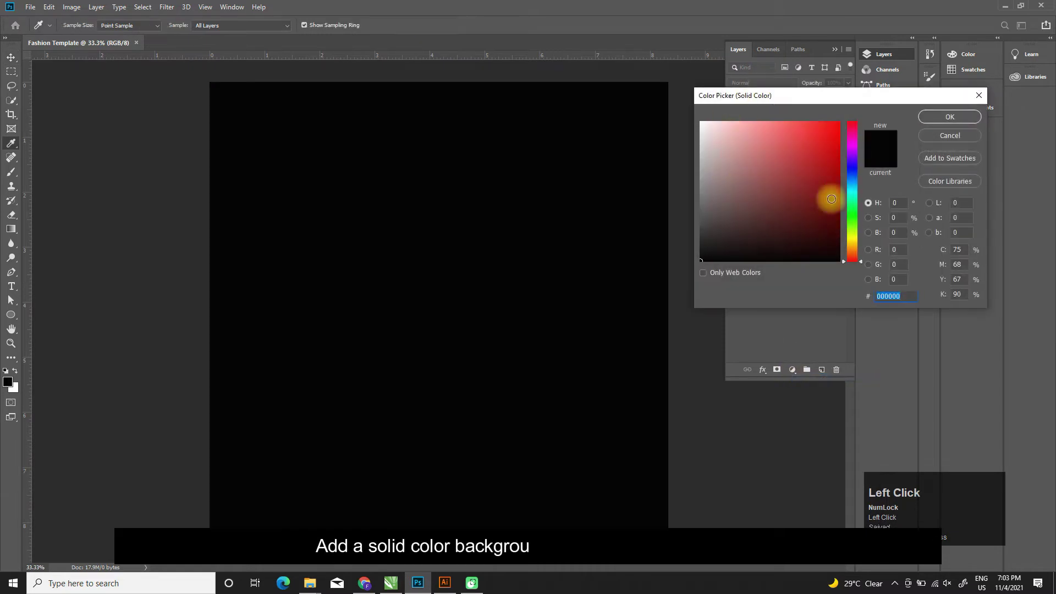
key("Delete")
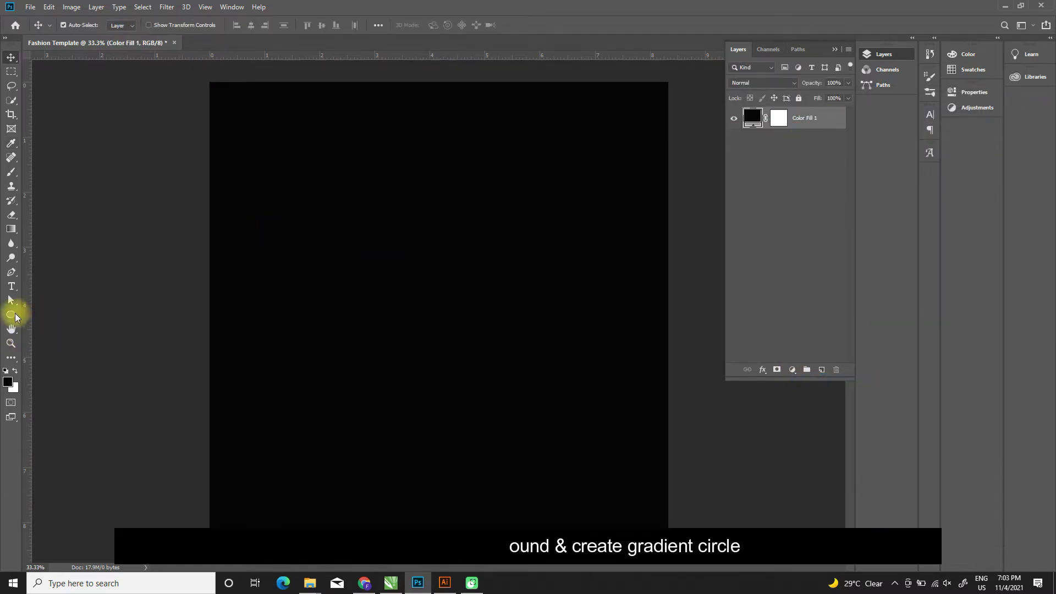
Step: Draw a centred circle and give its fill an orange-to-pink gradient
left_click_drag(19, 319, 95, 113)
left_click_drag(183, 124, 95, 113)
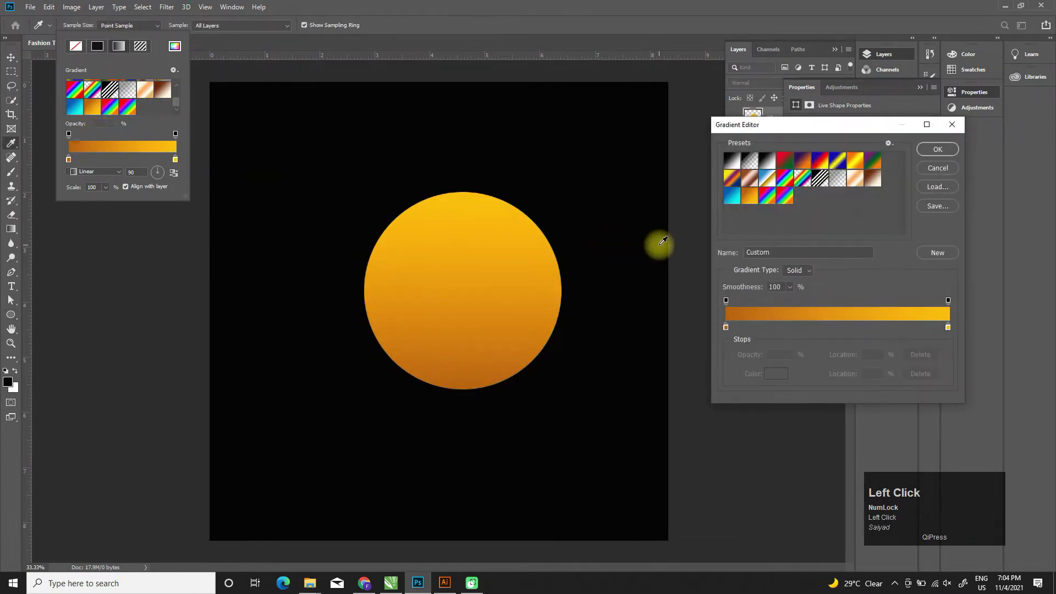
left_click_drag(951, 332, 965, 123)
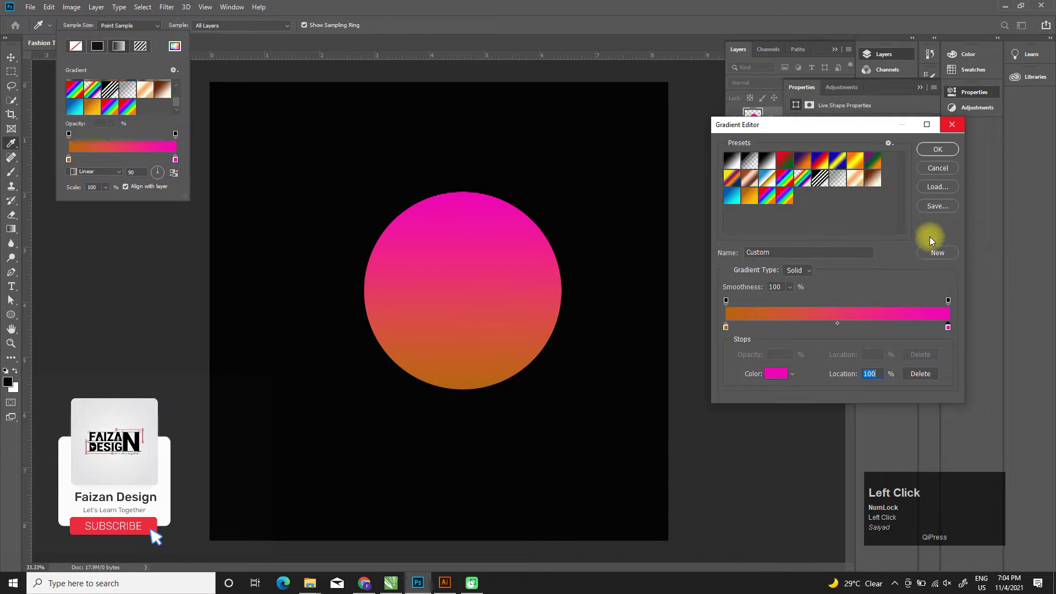
left_click(948, 154)
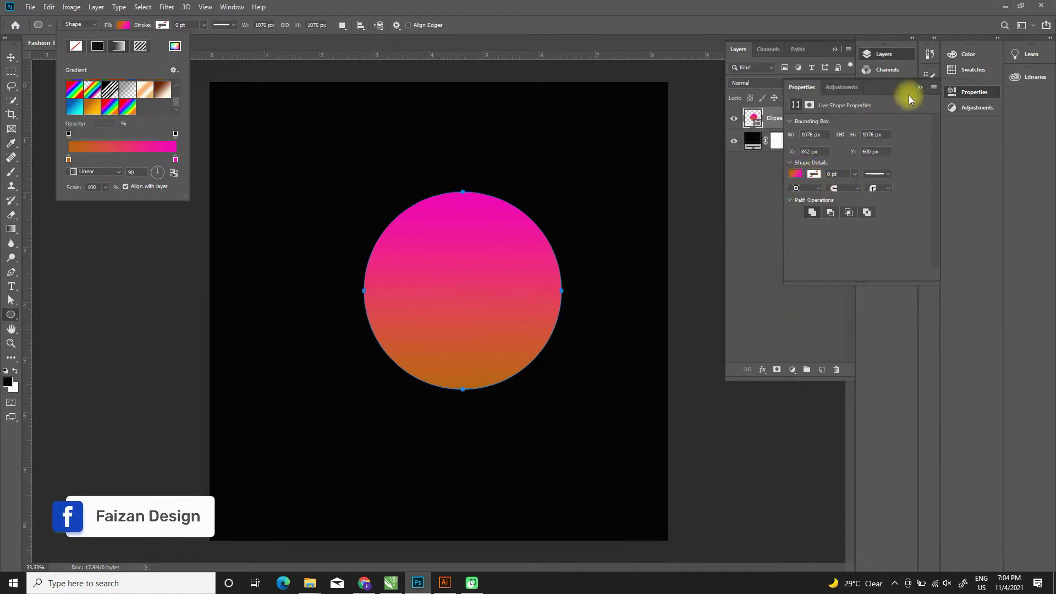
Step: Set the circle's gradient angle to 45° for a diagonal blend
left_click(923, 94)
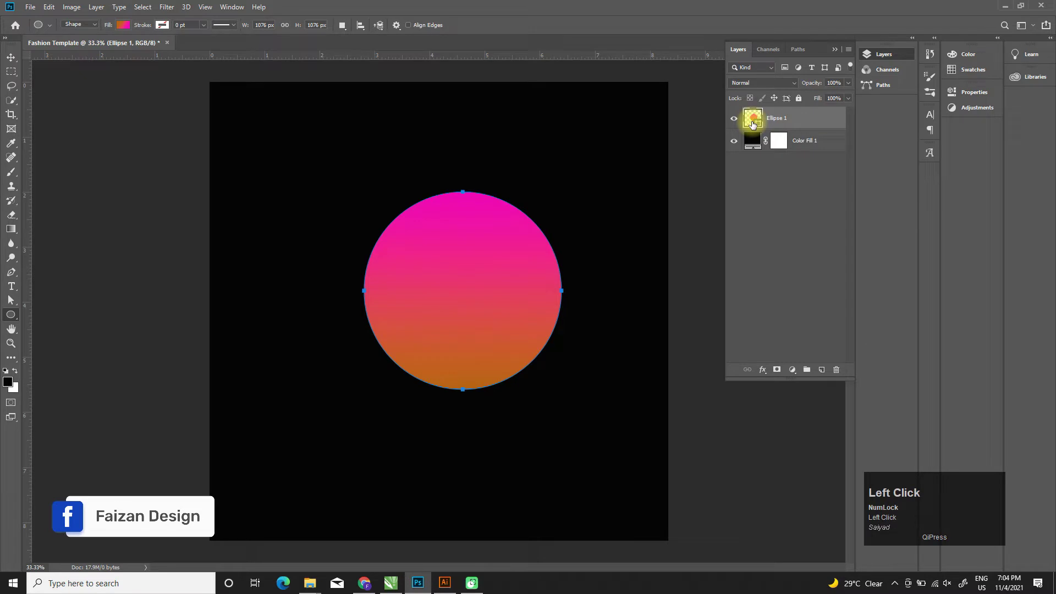
left_click(124, 29)
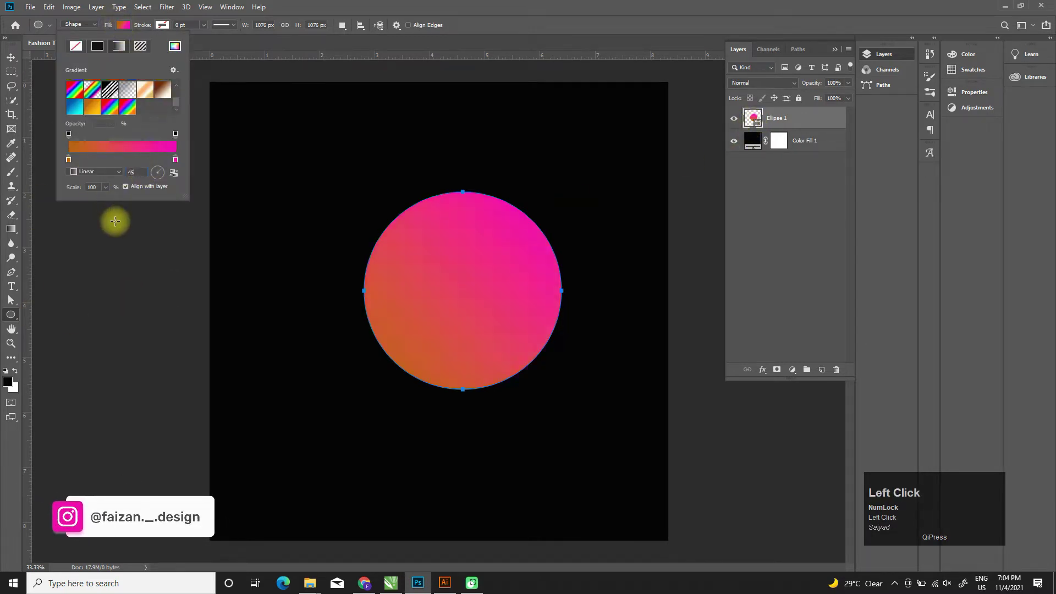
key("Tab")
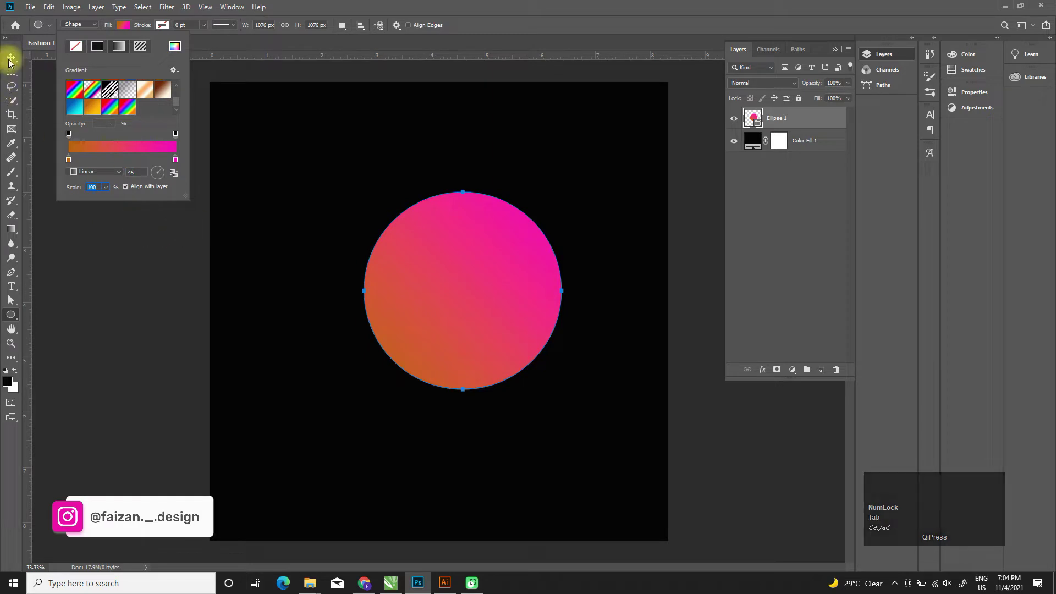
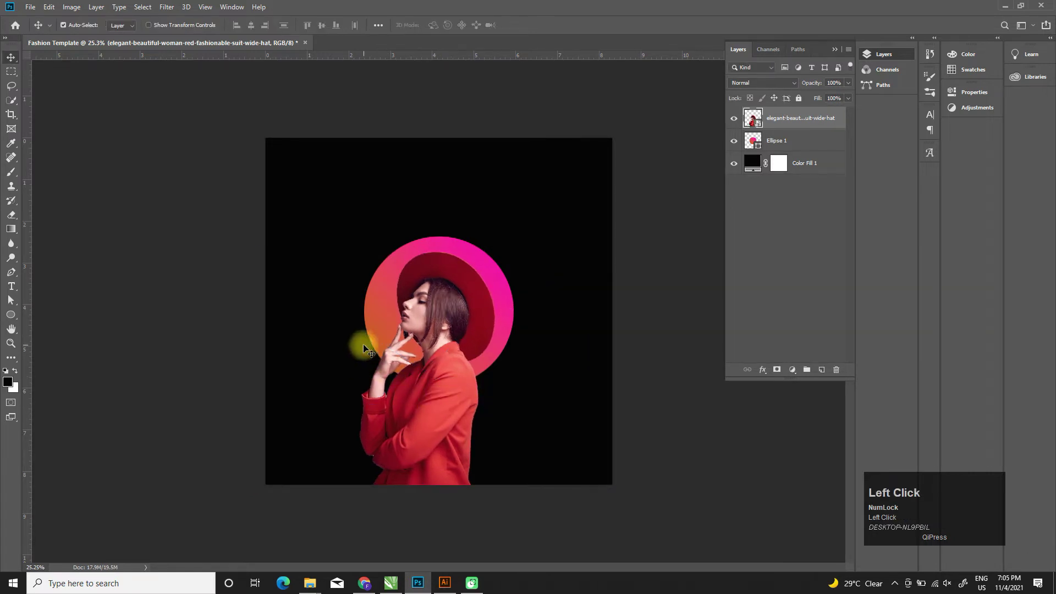
Step: Position the cut-out woman photo over the gradient circle
left_click(362, 357)
Step: Bring Texture.jpg in from the desktop, move it below Ellipse 1, and darken the Color Fill to deep red
key("super+d")
left_click(70, 212)
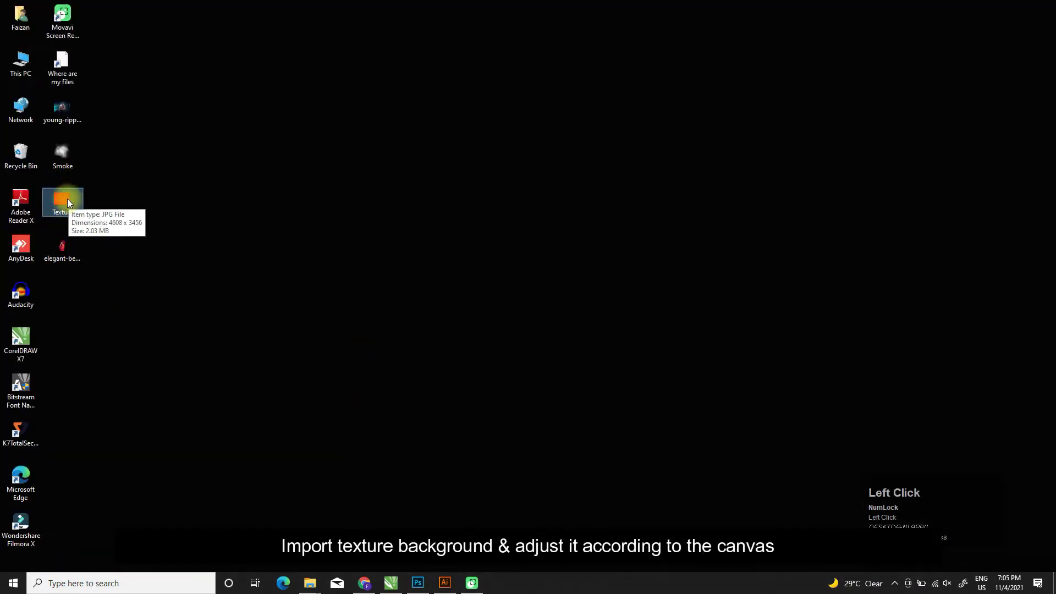
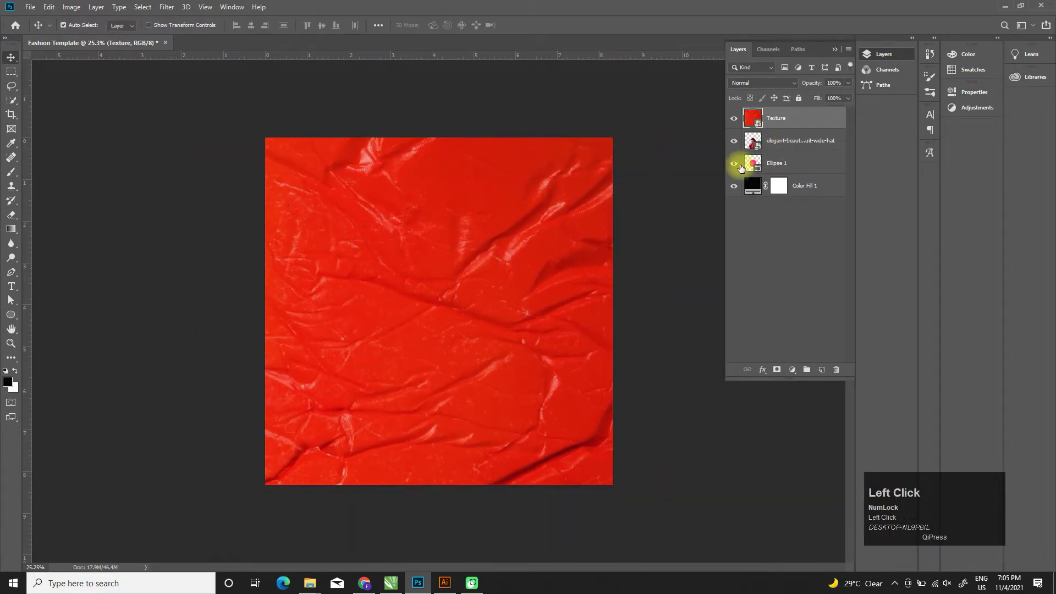
right_click(779, 122)
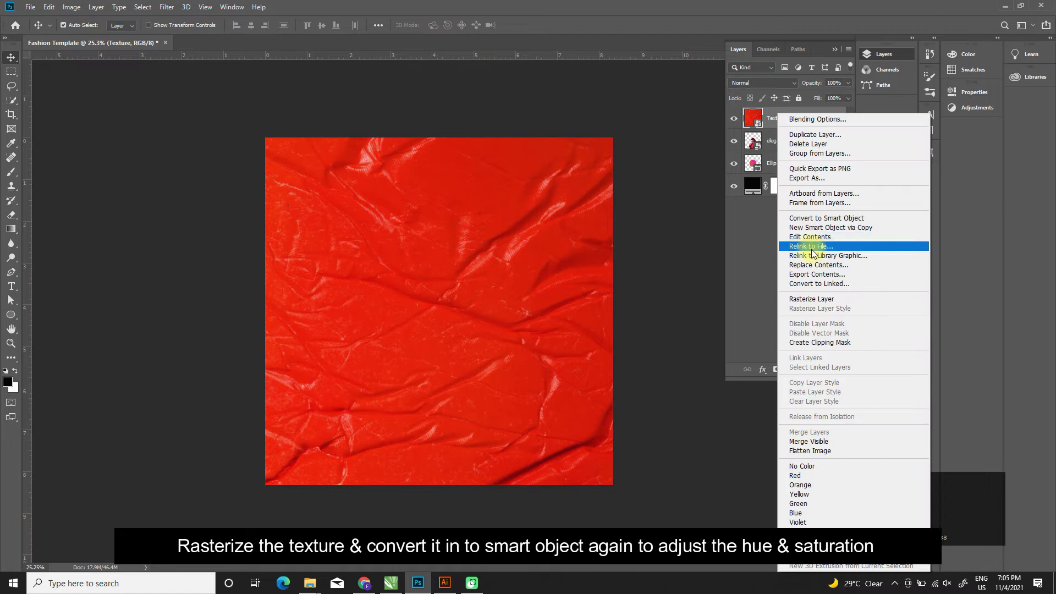
left_click_drag(818, 307, 944, 127)
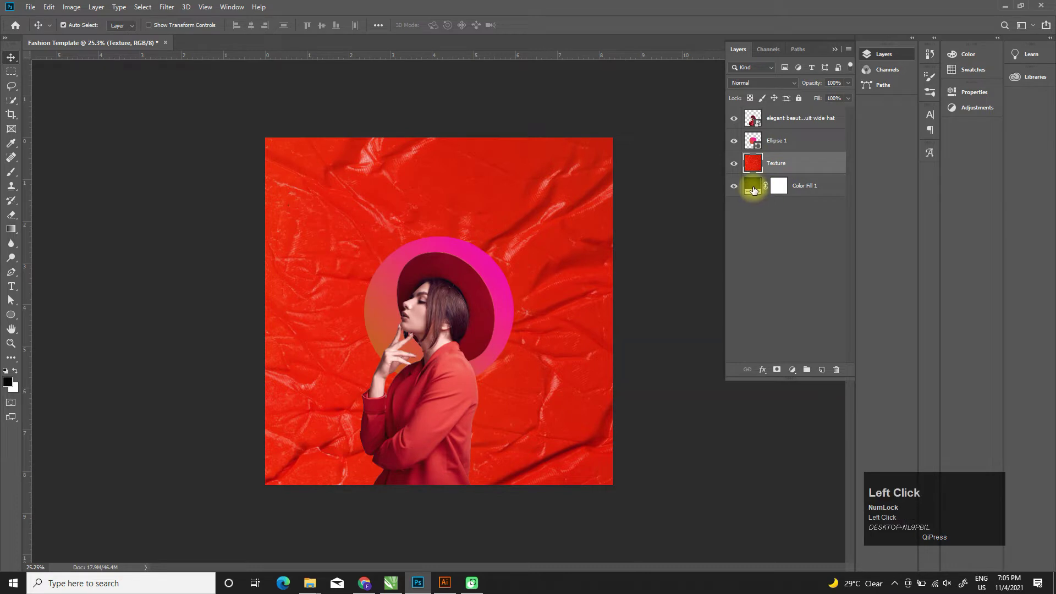
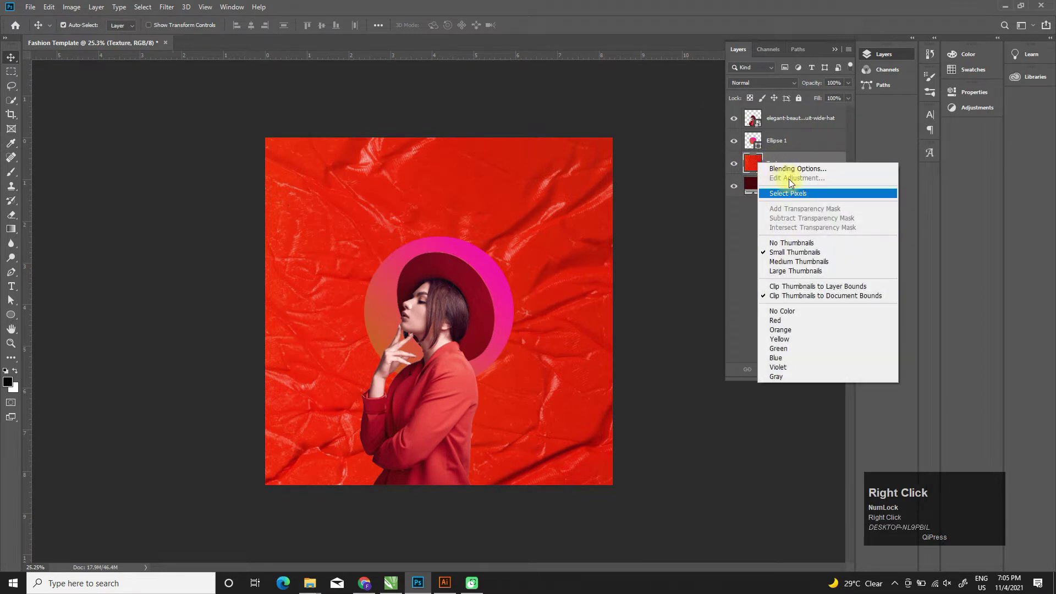
left_click(808, 158)
Step: Edit the Texture smart object with a Hue/Saturation at Saturation -100, then save and close it
right_click(808, 157)
left_click(809, 252)
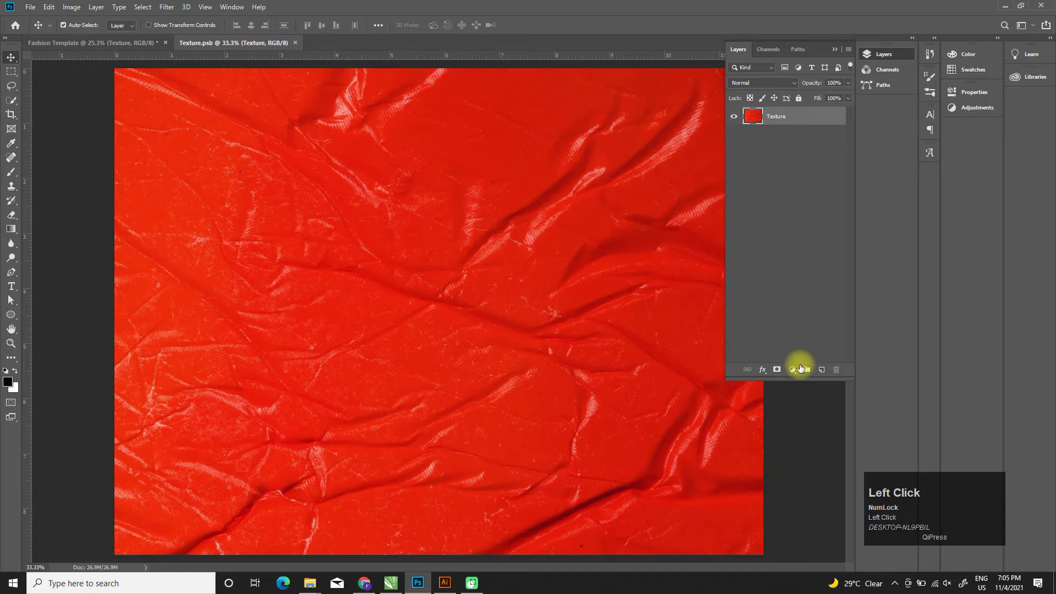
left_click_drag(799, 377, 922, 90)
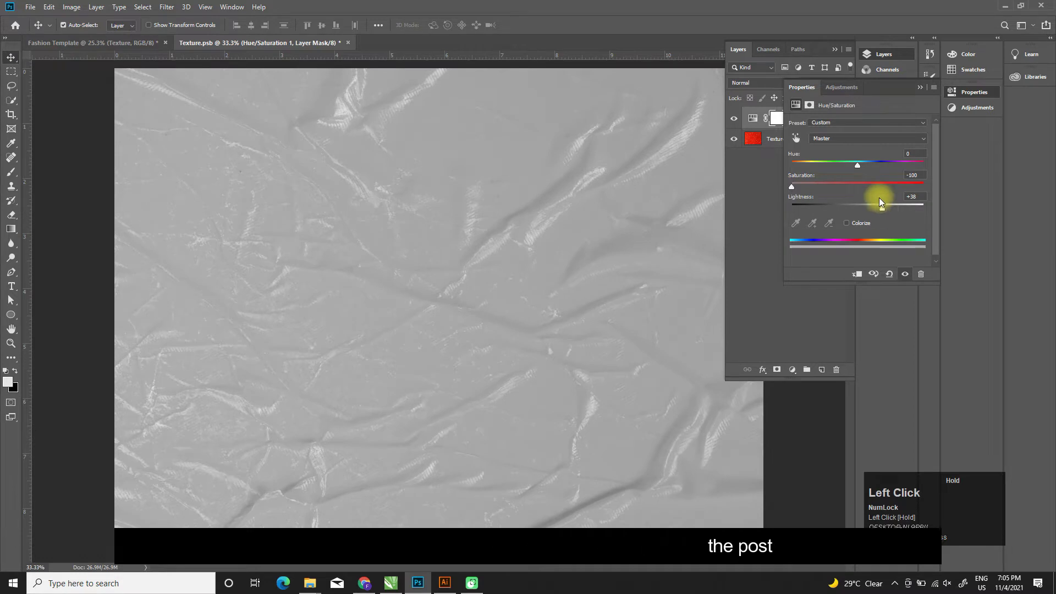
key("ctrl+s")
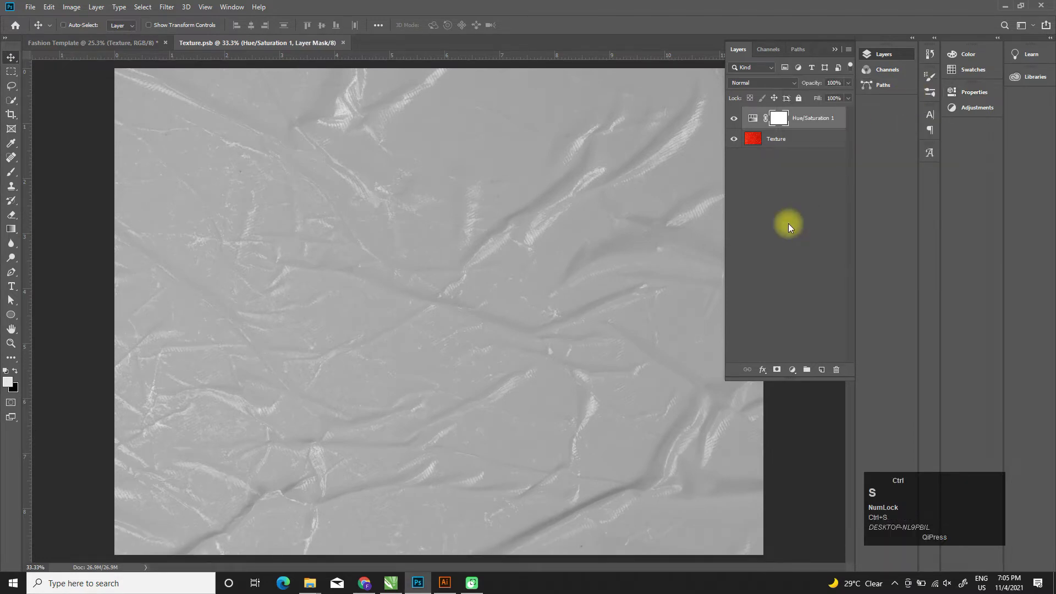
key("ctrl+F4")
Step: Blend the greyed Texture layer in Soft Light over the red fill
scroll("up", 3)
left_click(789, 91)
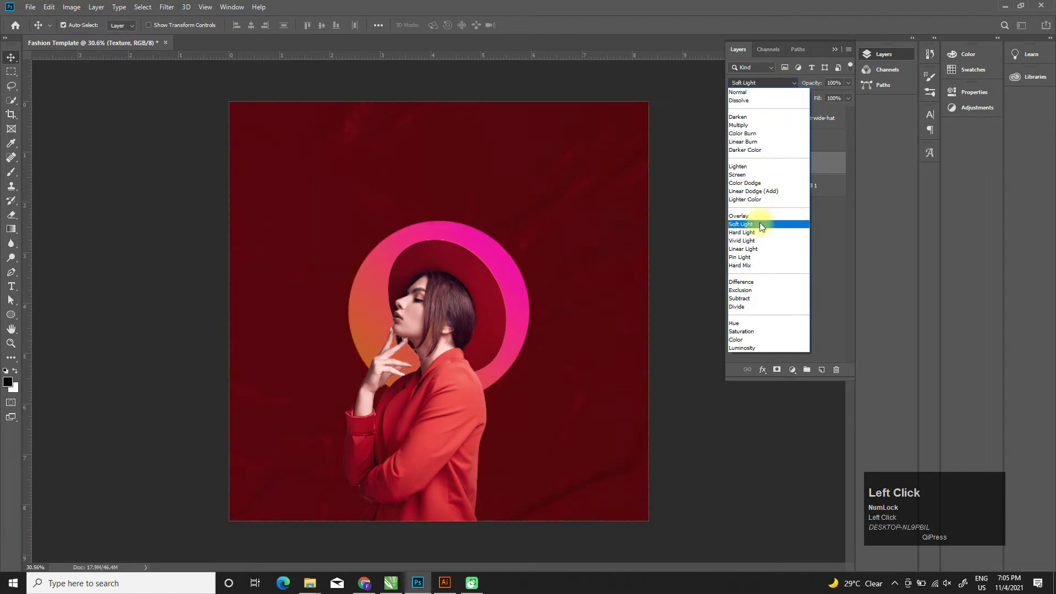
left_click(764, 229)
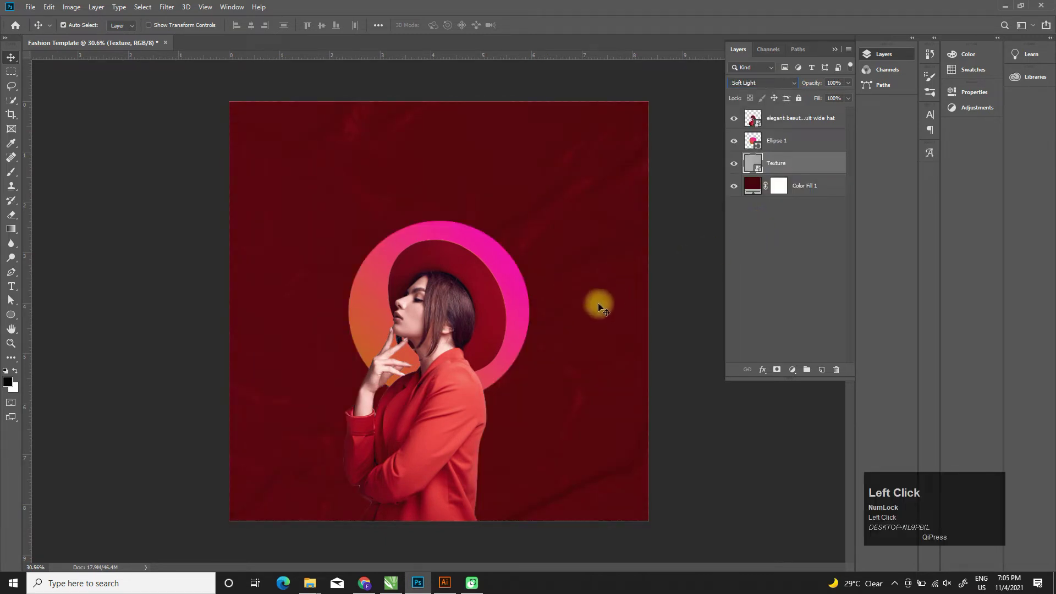
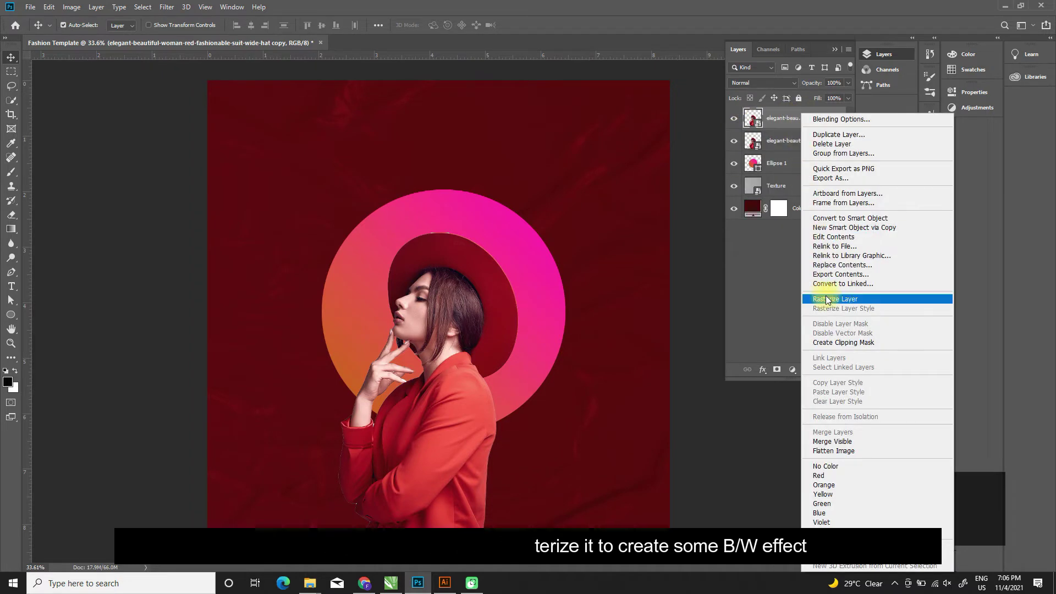
Step: Rasterize and desaturate a copy of the woman, offset it behind her, and blend it in Soft Light
left_click(830, 302)
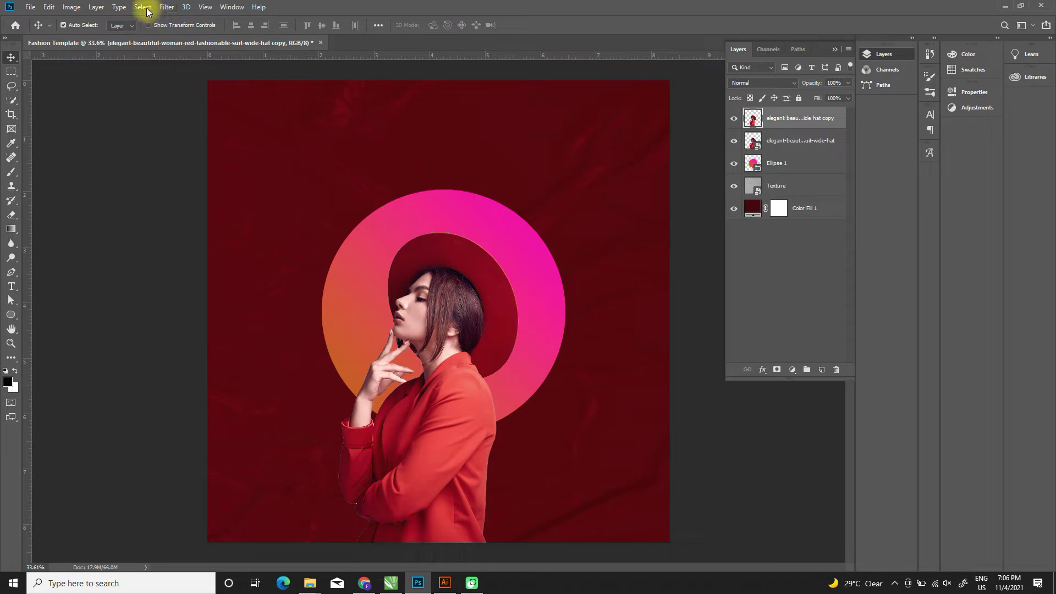
left_click(79, 13)
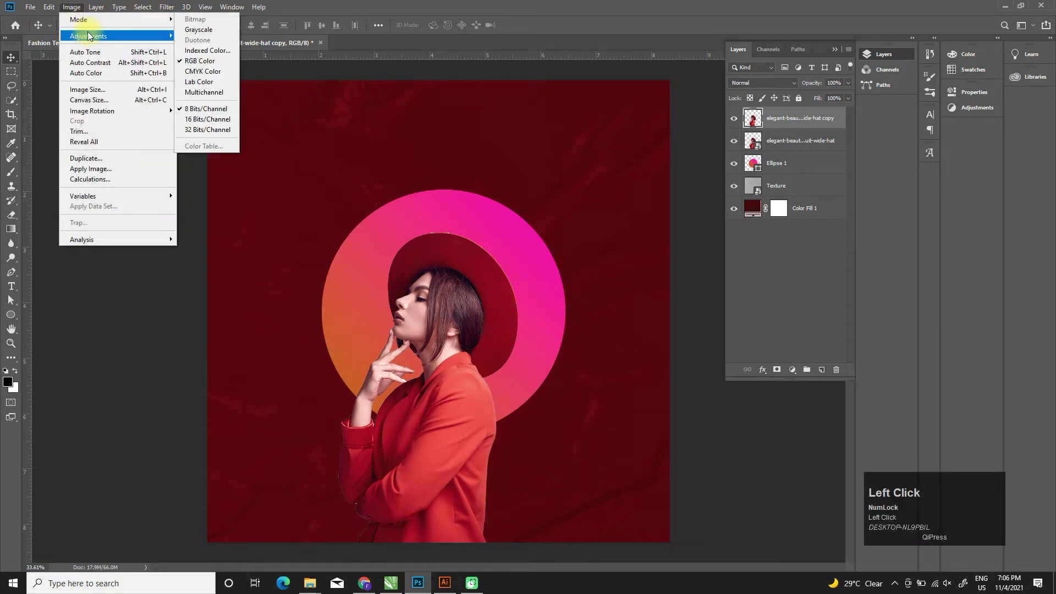
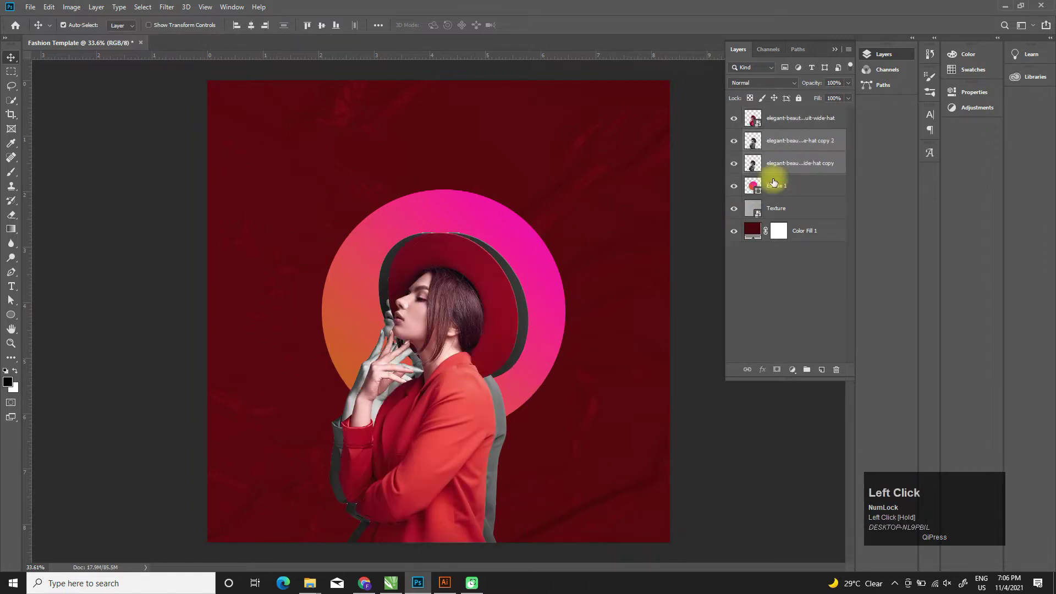
left_click_drag(527, 319, 779, 90)
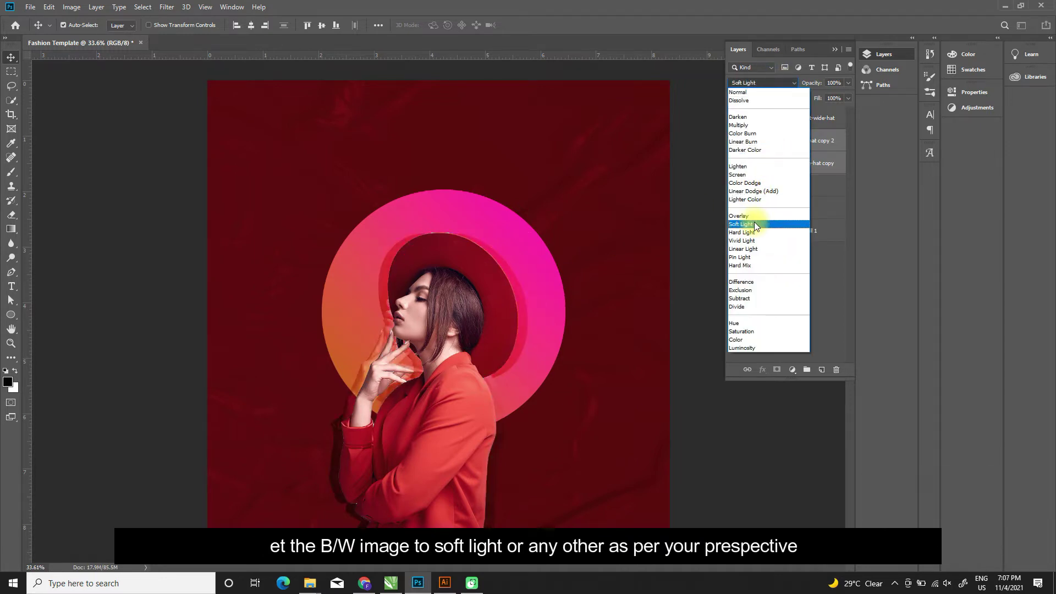
left_click(758, 228)
Step: Nudge the second black-and-white copy into place and select the Texture layer for new content above
scroll("up", 3)
left_click(449, 303)
scroll("down", 3)
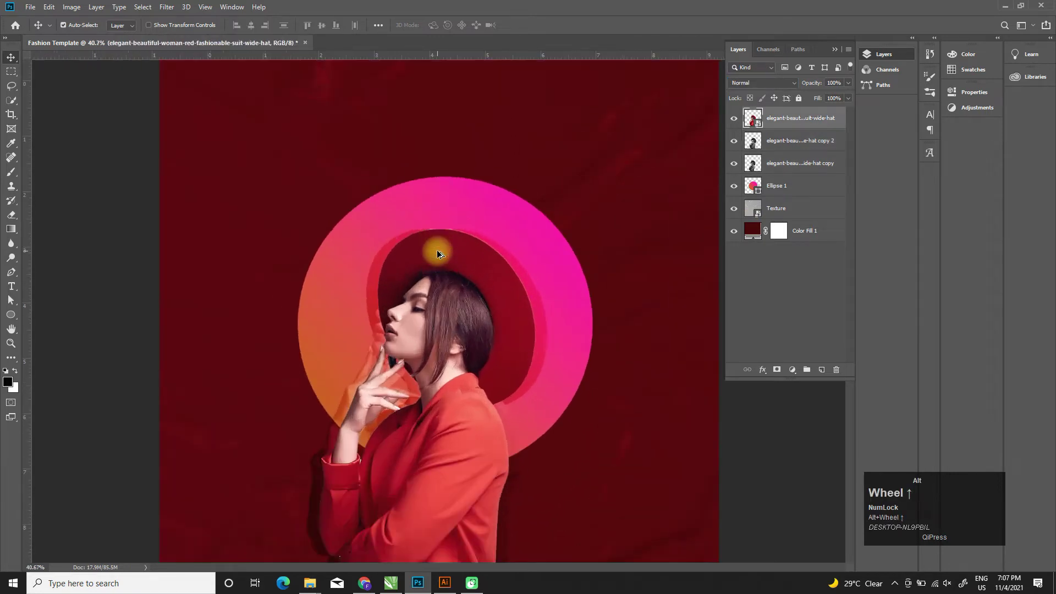
left_click_drag(559, 284, 499, 321)
scroll("down", 3)
left_click(536, 204)
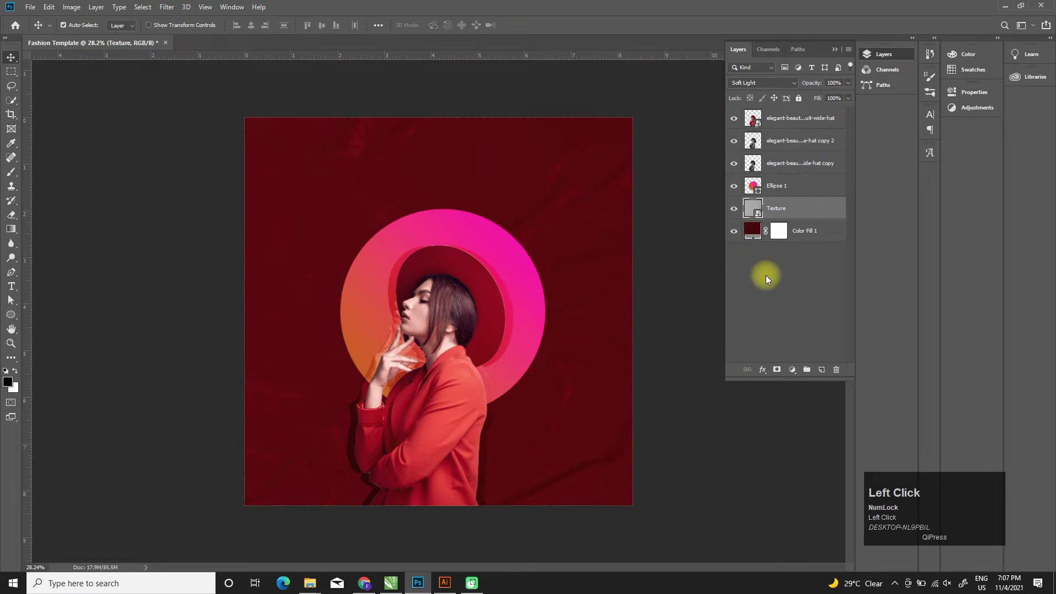
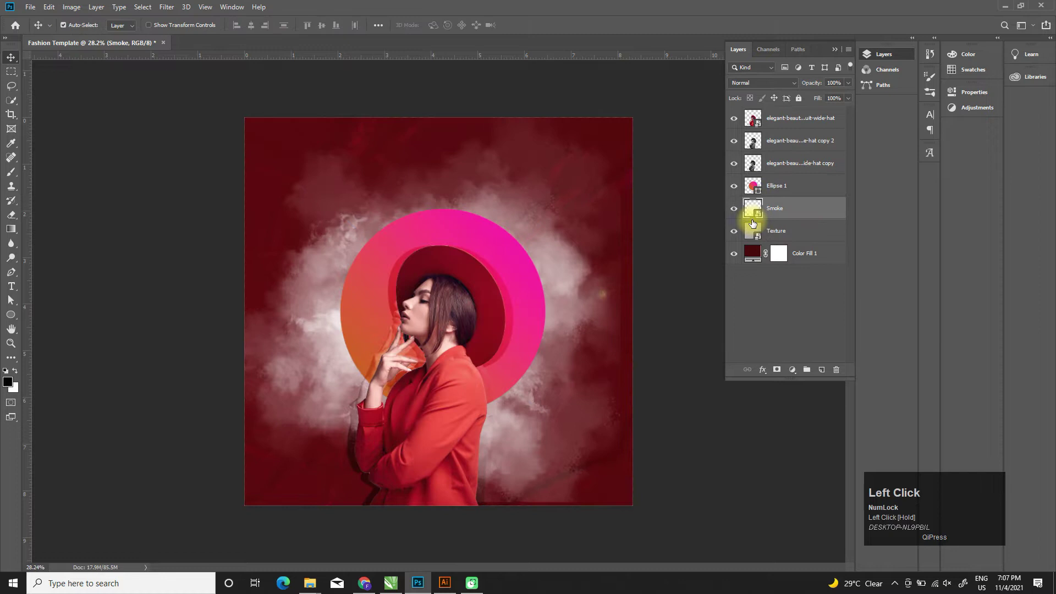
Step: Blend the Smoke layer in Overlay, duplicate it with Ctrl+J, and set the copy to 20% opacity
left_click(764, 89)
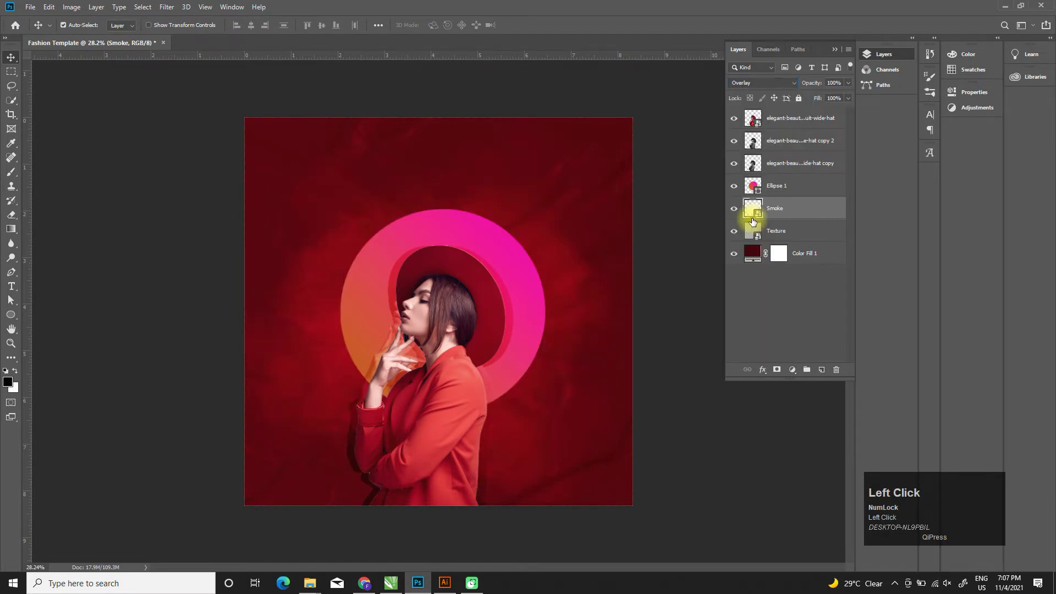
left_click(794, 209)
key("ctrl+j")
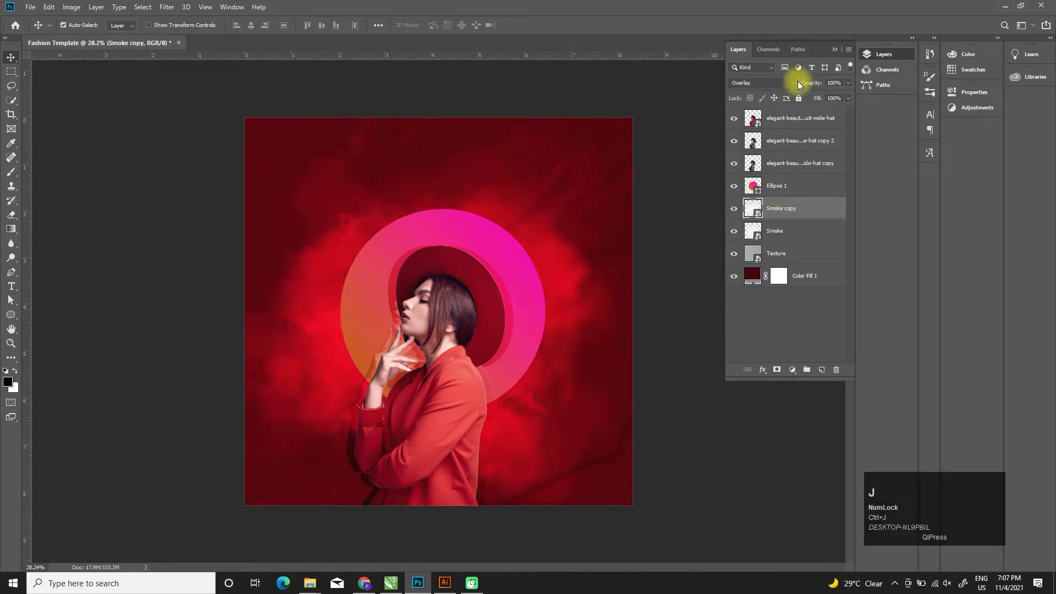
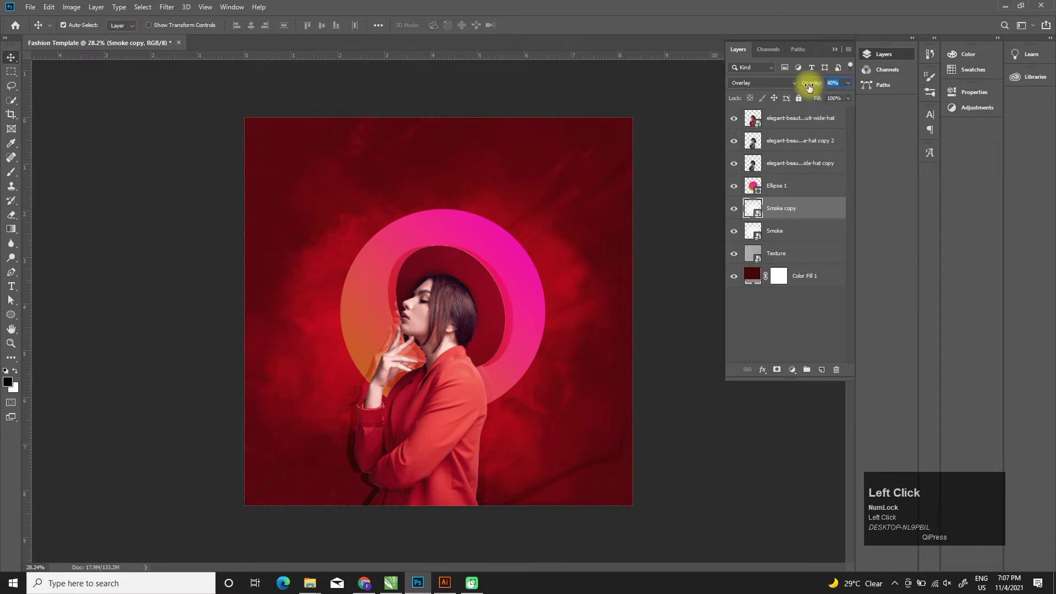
key("Tab")
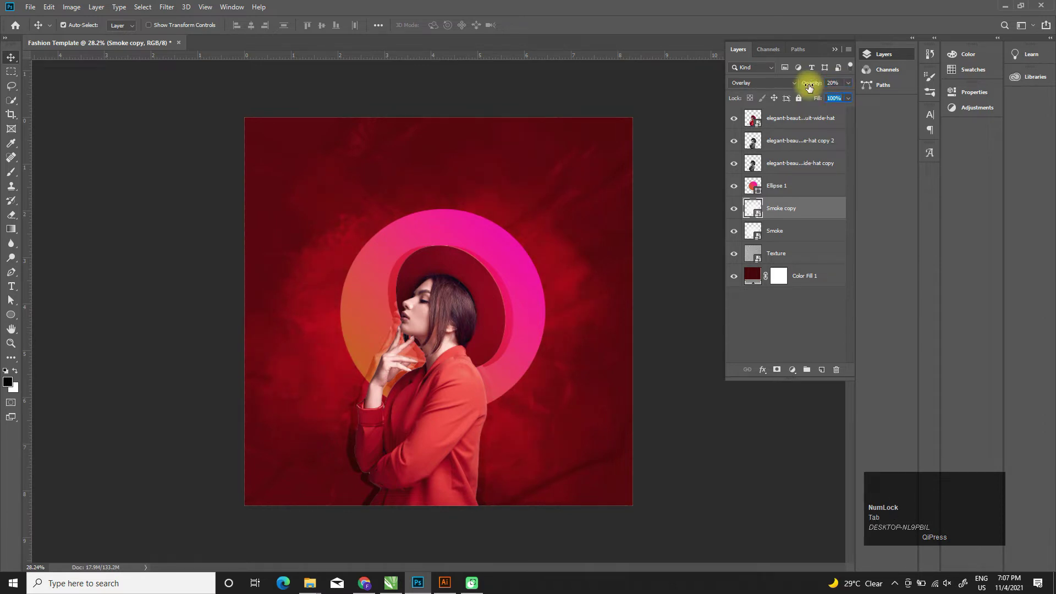
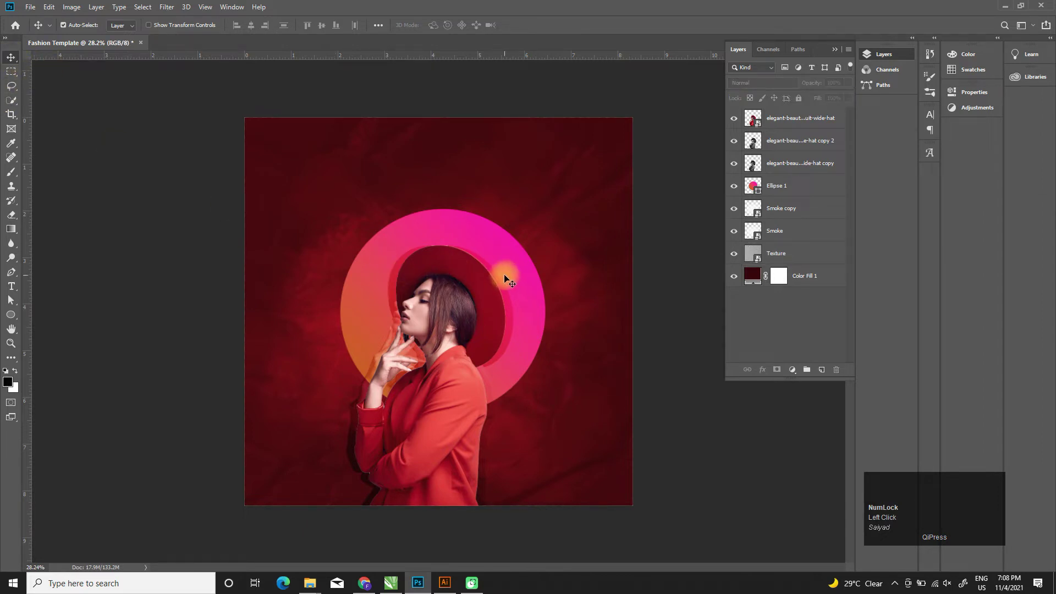
Step: Add a type layer above the ring reading Fashion
scroll("up", 3)
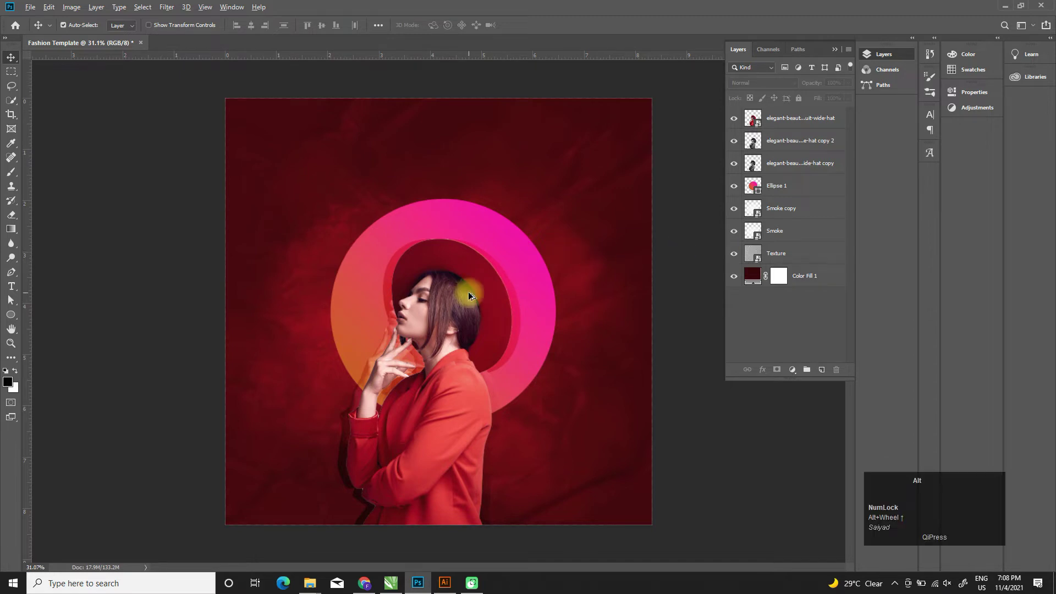
scroll("up", 3)
left_click(789, 187)
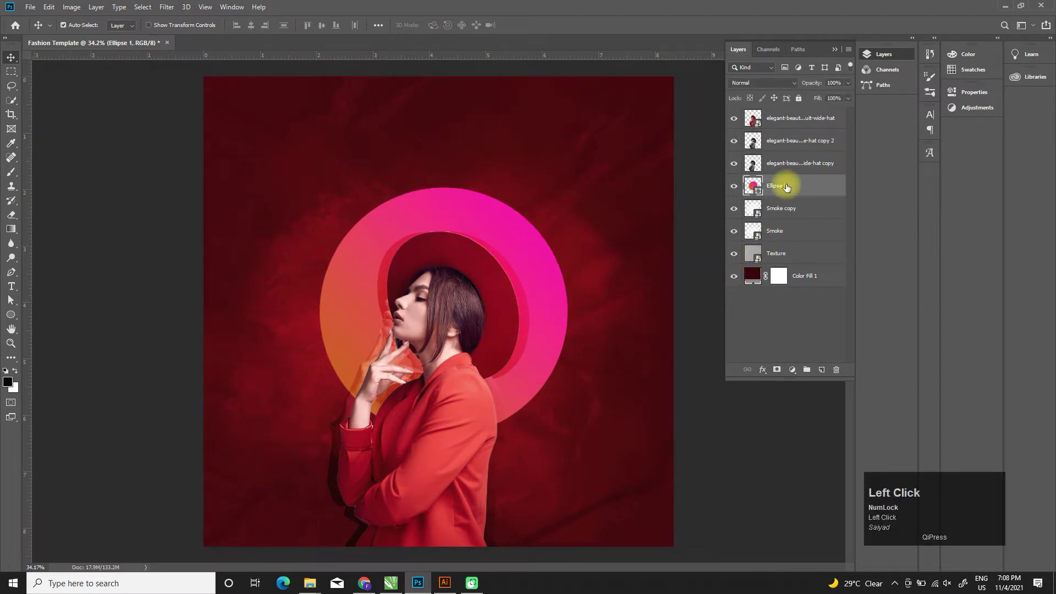
left_click(15, 292)
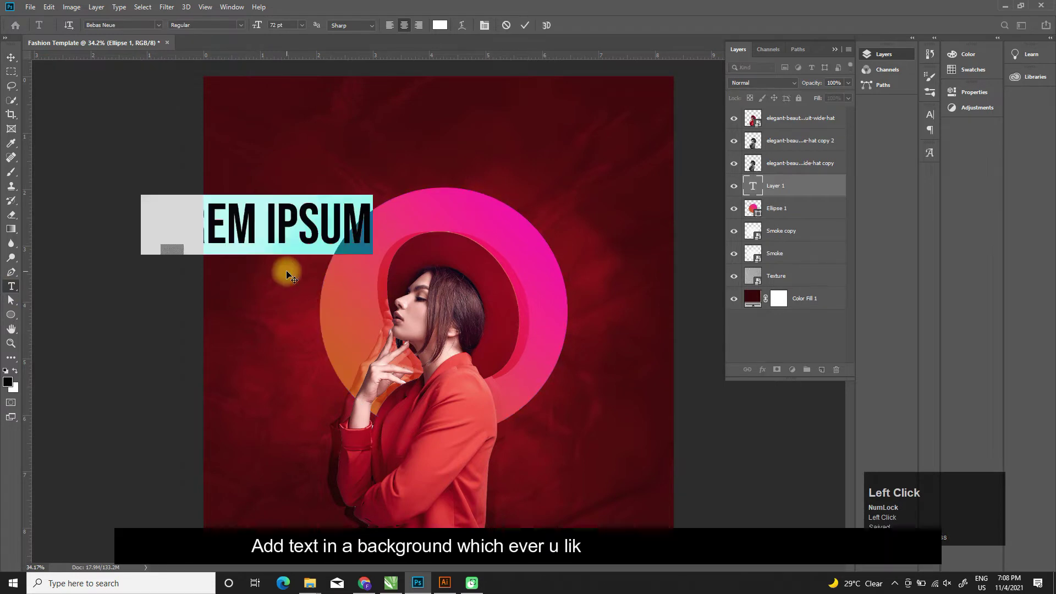
key("shift+f")
type("ashion")
Step: Restyle the Fashion title in the Bolgo script font
key("ctrl+a")
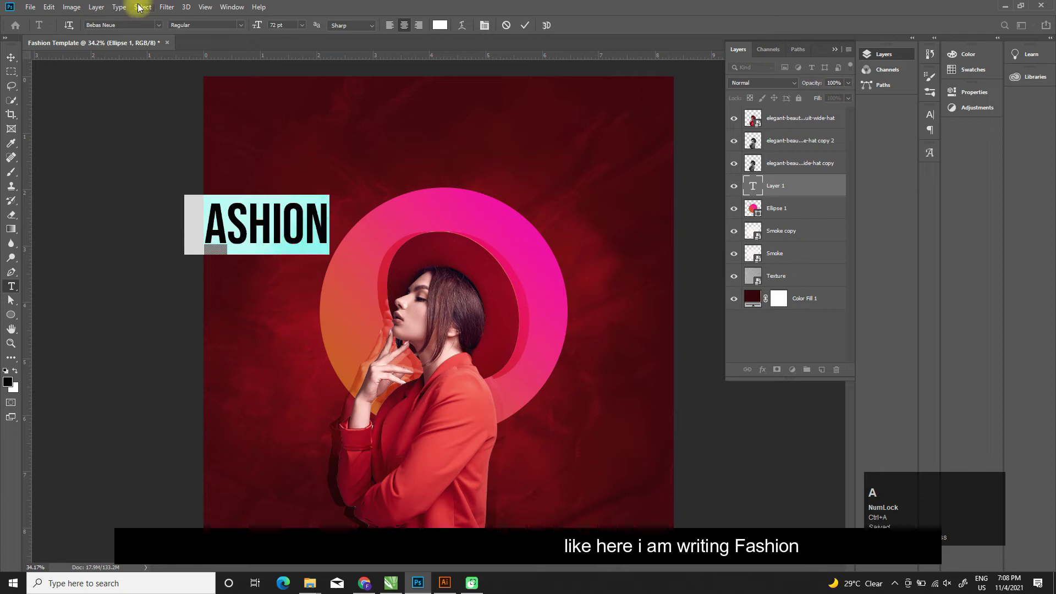
left_click(161, 34)
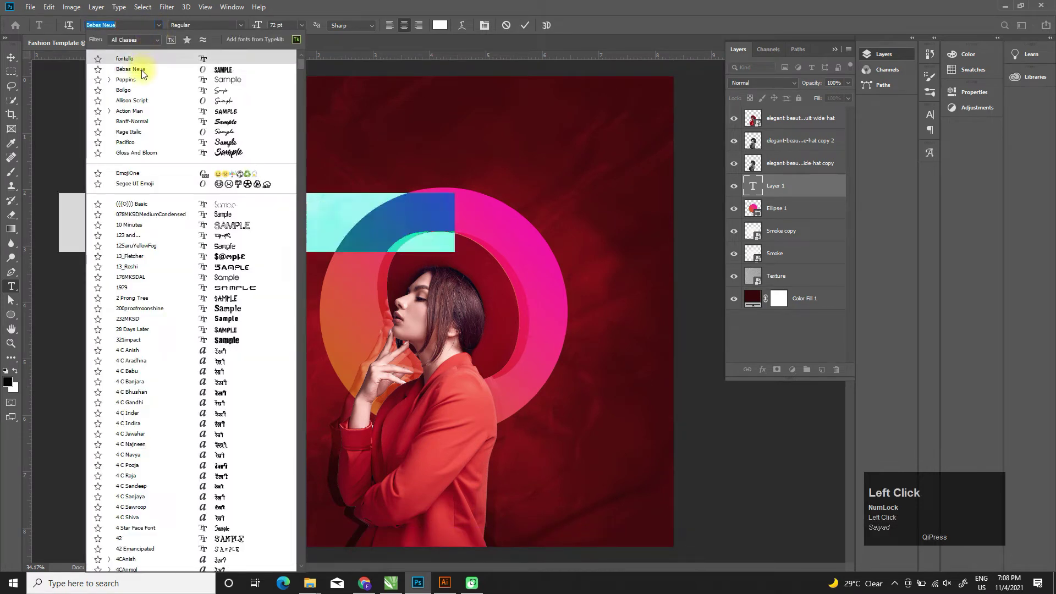
left_click(143, 97)
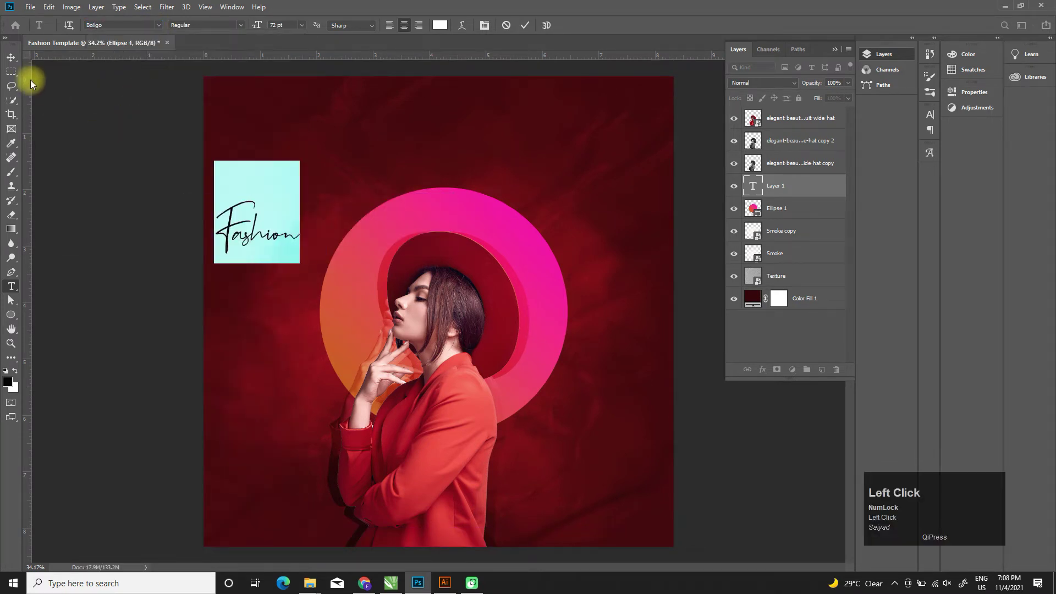
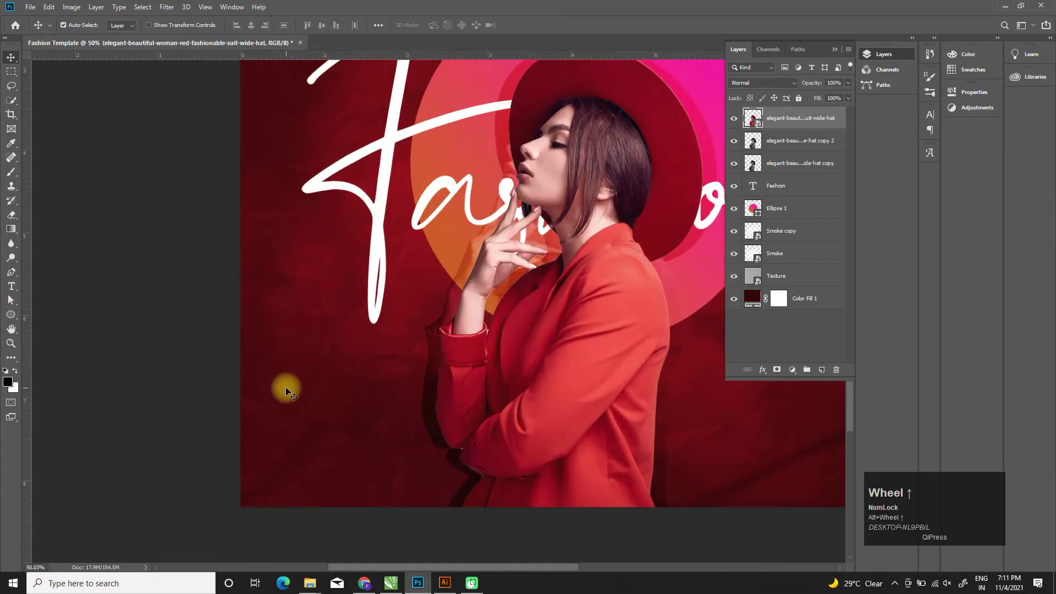
Step: Draw a small lower-left dot and fill it with the ring's pink-to-orange gradient at 90°
left_click_drag(17, 317, 19, 63)
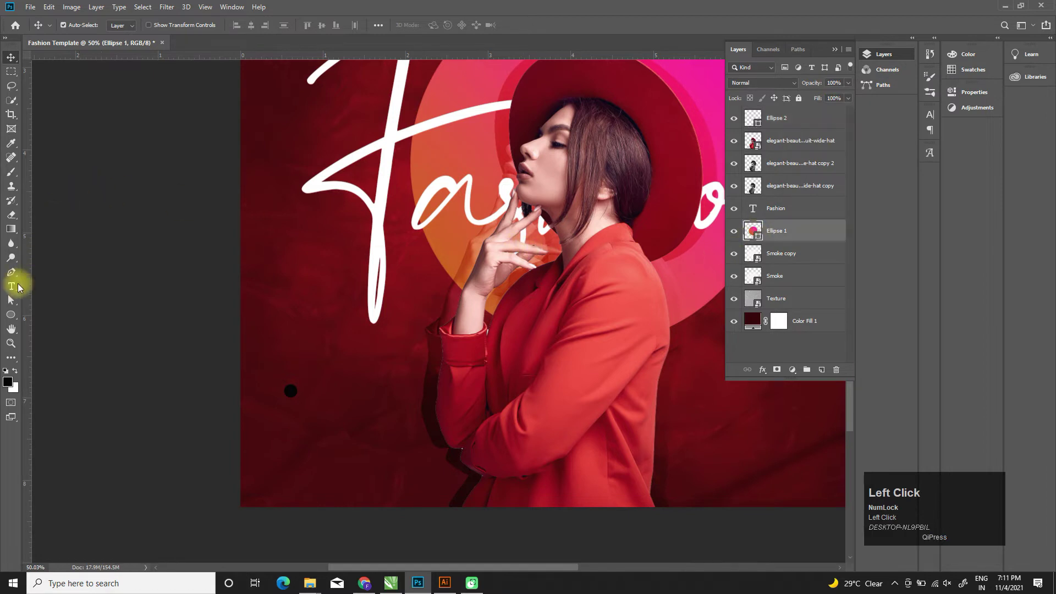
left_click(14, 303)
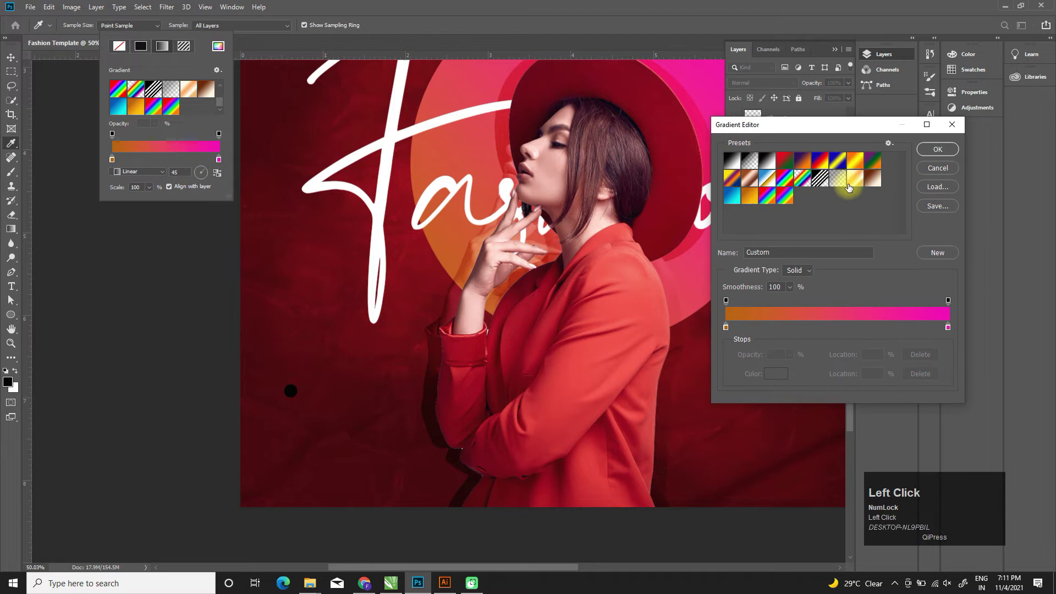
left_click(945, 257)
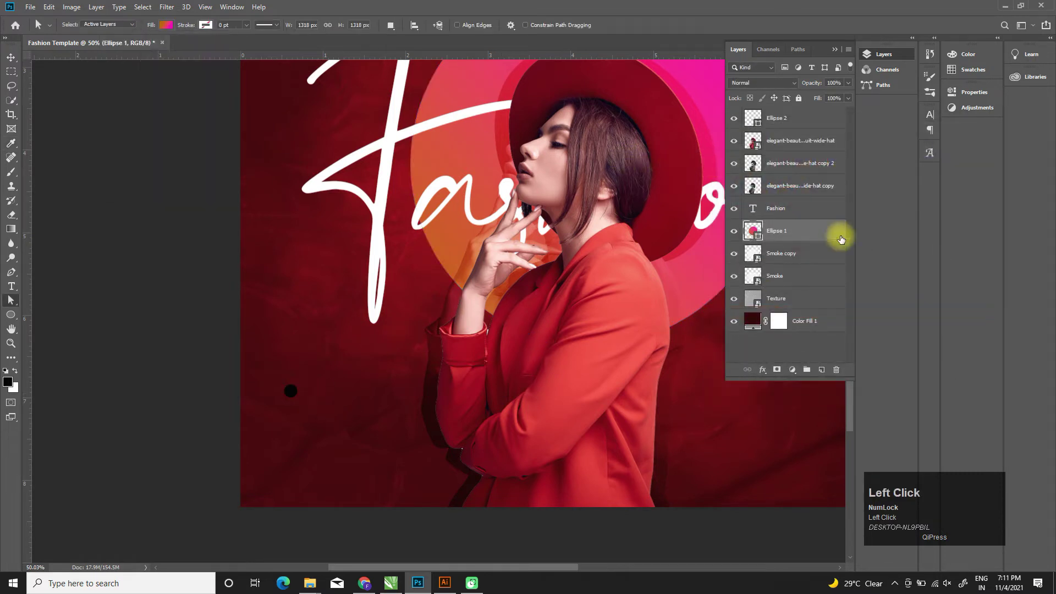
left_click(795, 119)
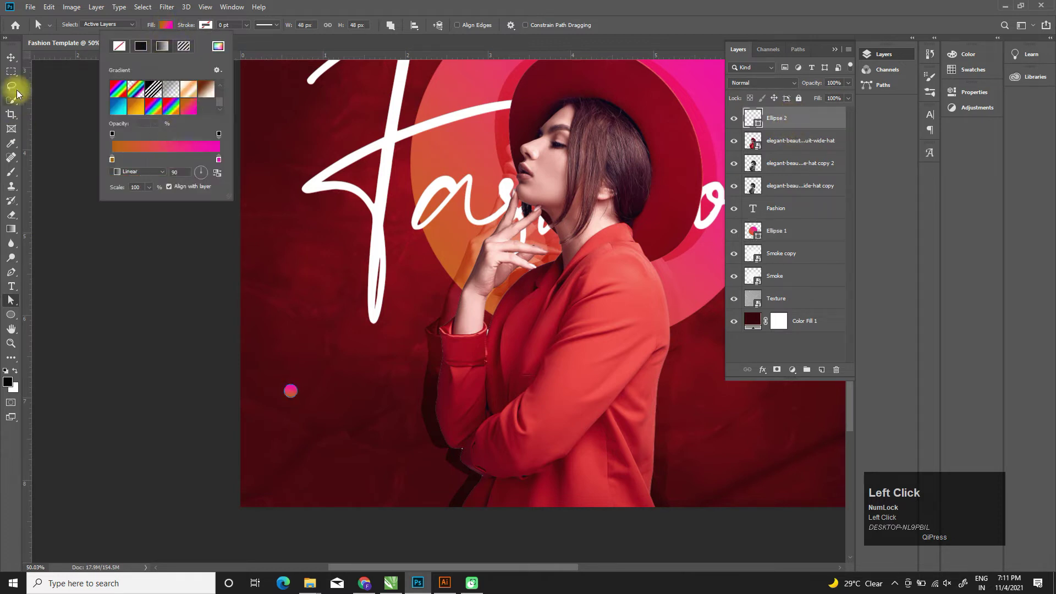
scroll("up", 3)
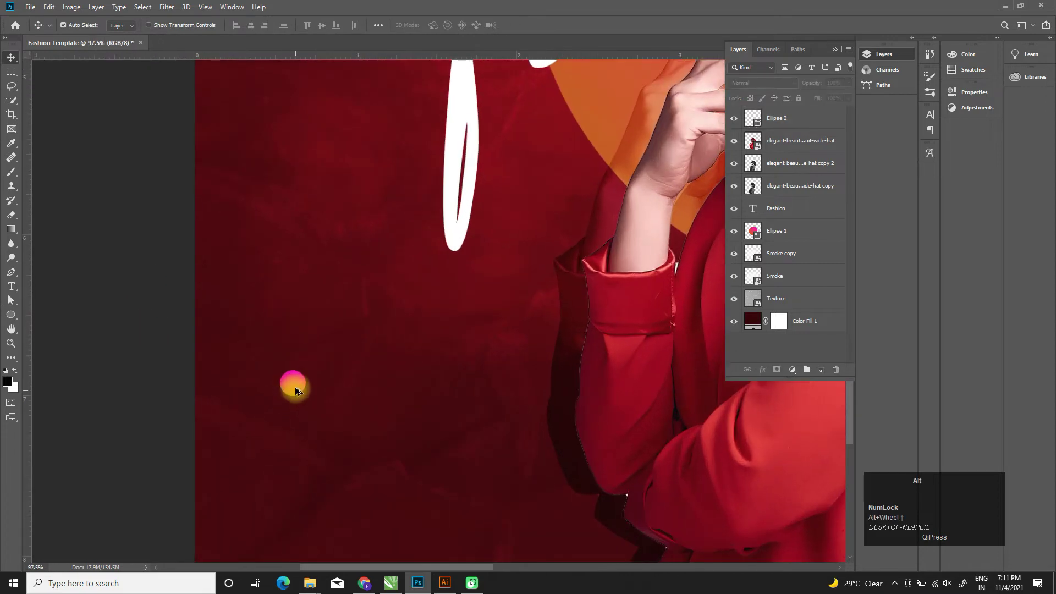
Step: Duplicate the gradient dot into a vertical column of three and merge them into one shape
left_click_drag(299, 384, 304, 459)
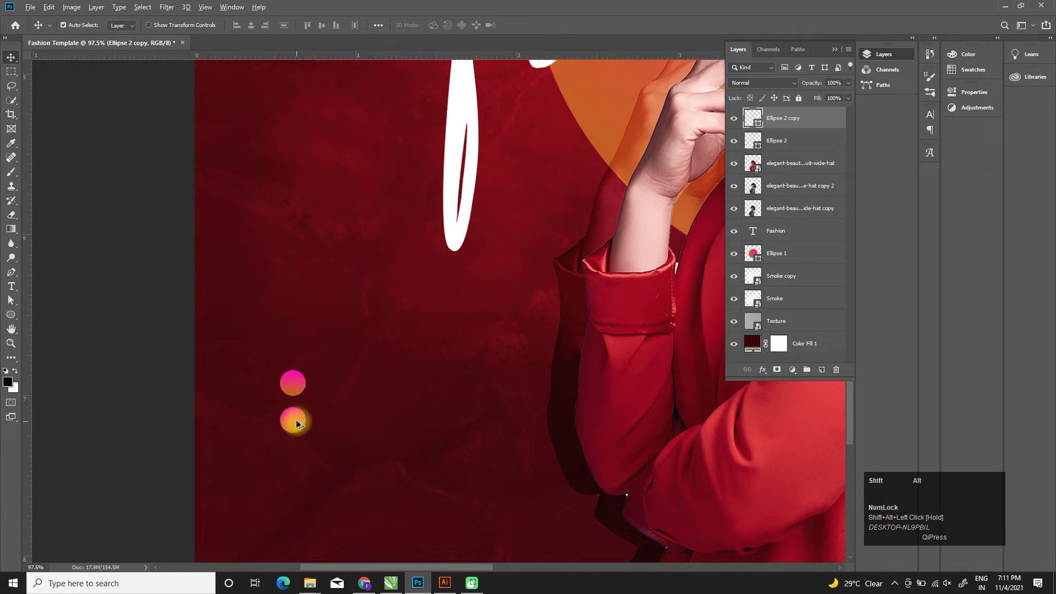
scroll("down", 3)
scroll("down", 3)
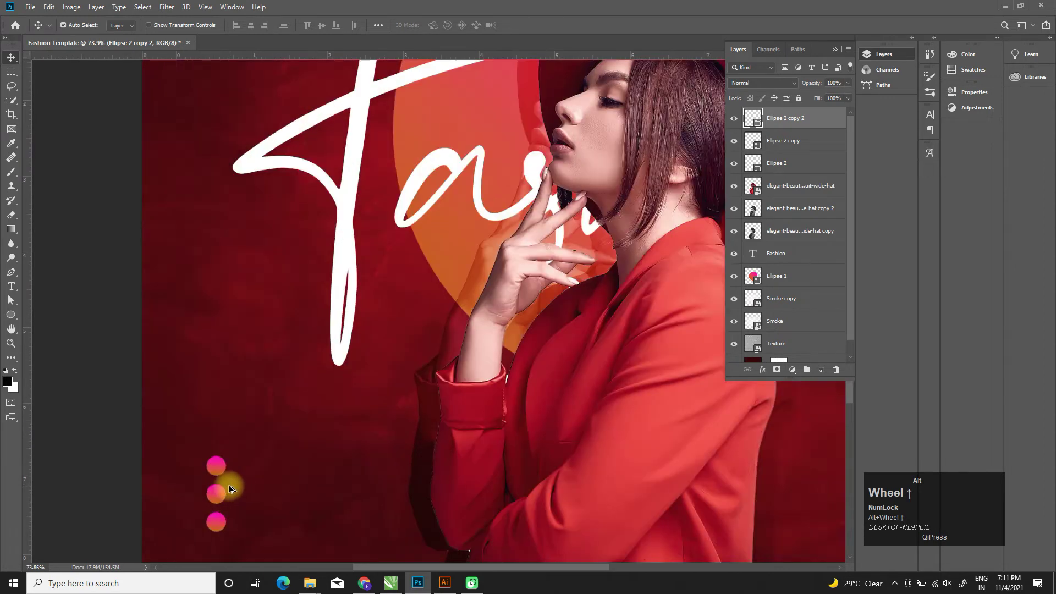
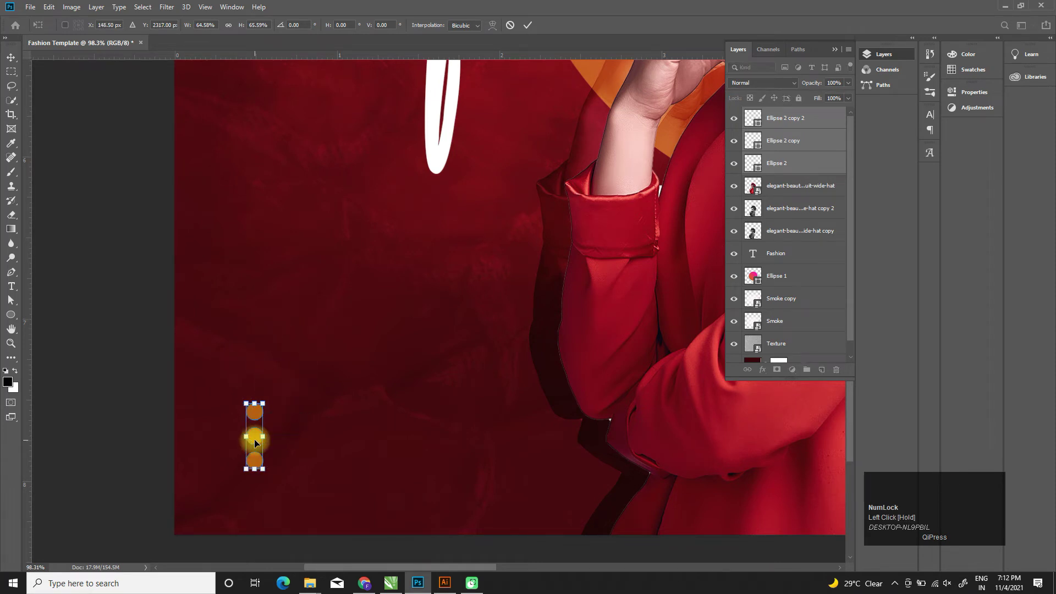
right_click(801, 170)
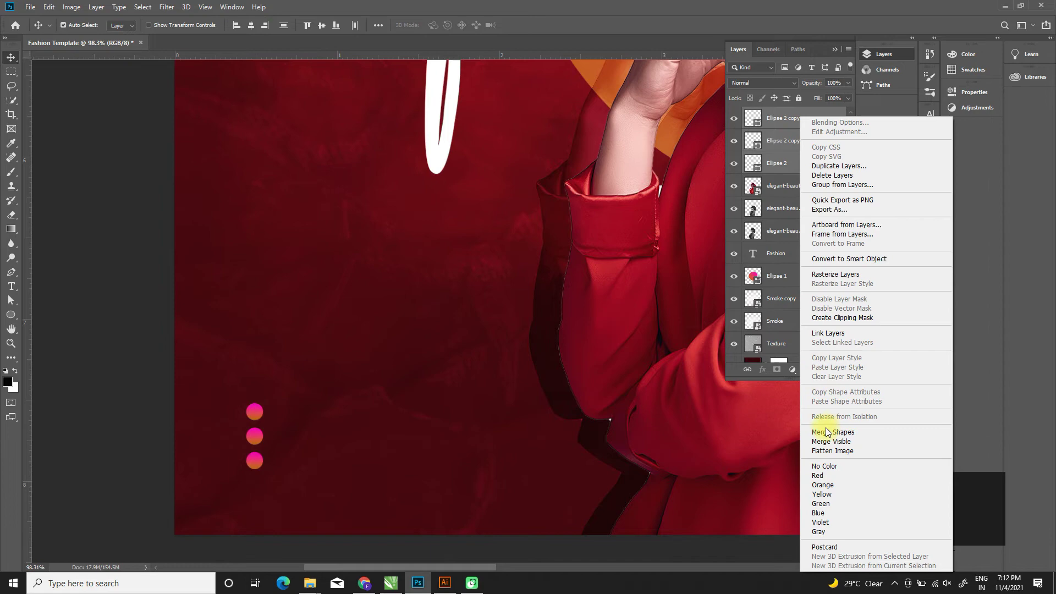
left_click(831, 437)
Step: Alt-drag copies of the dot column into the remaining poster corners
scroll("down", 3)
left_click_drag(249, 507, 247, 508)
left_click_drag(247, 508, 248, 508)
left_click_drag(248, 508, 248, 128)
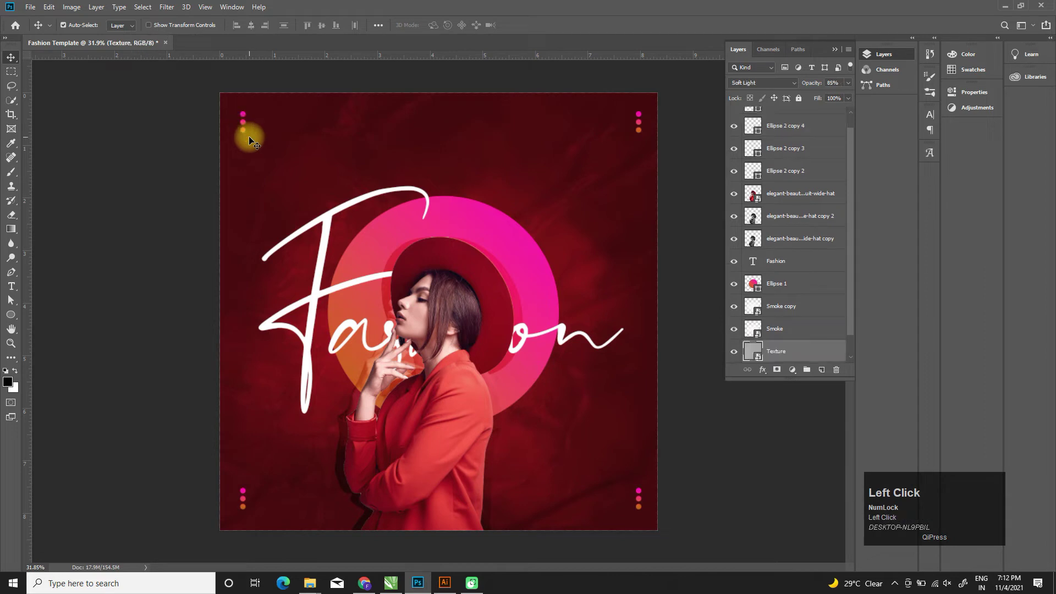
Step: Start a script placeholder text layer near the top centre of the post
key("ctrl+t")
left_click(247, 123)
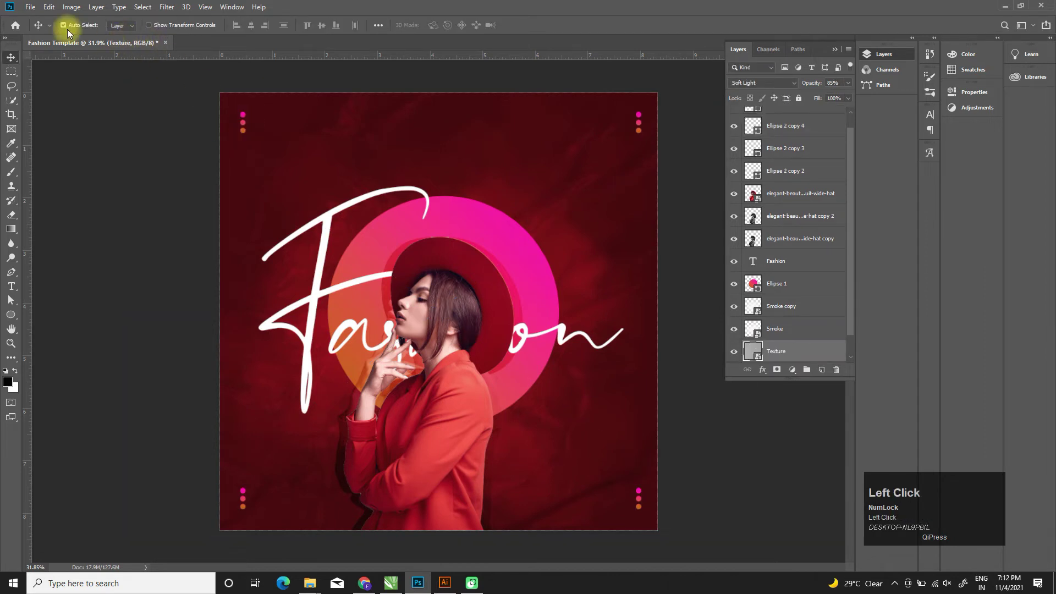
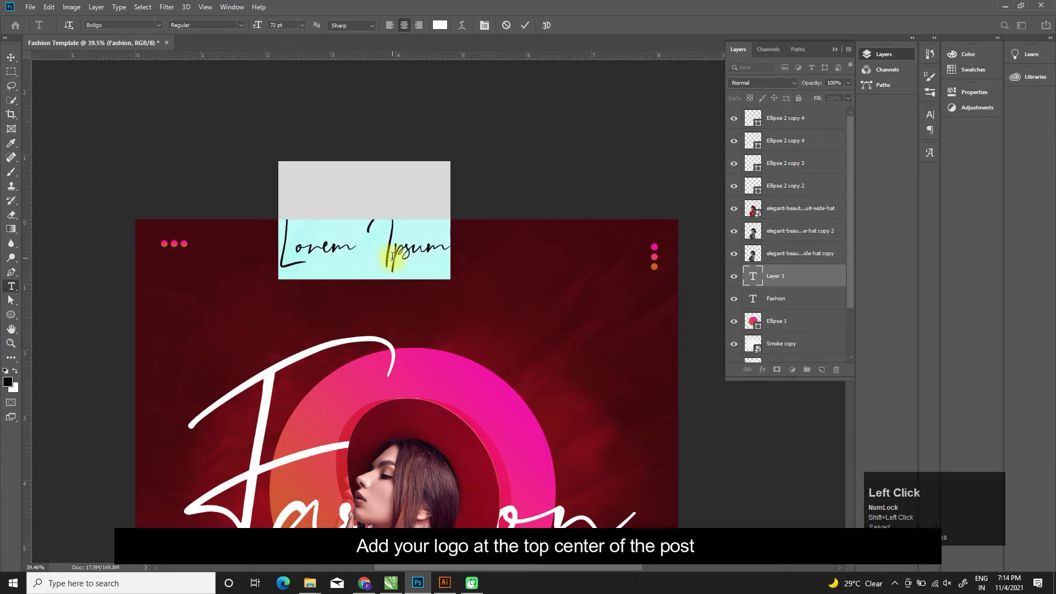
Step: Retype the placeholder as 'Your Logo' and choose a bold sans font for it
key("ctrl+a")
key("shift+y")
type("o")
key("space")
key("BackSpace")
type("r")
key("space")
type("og")
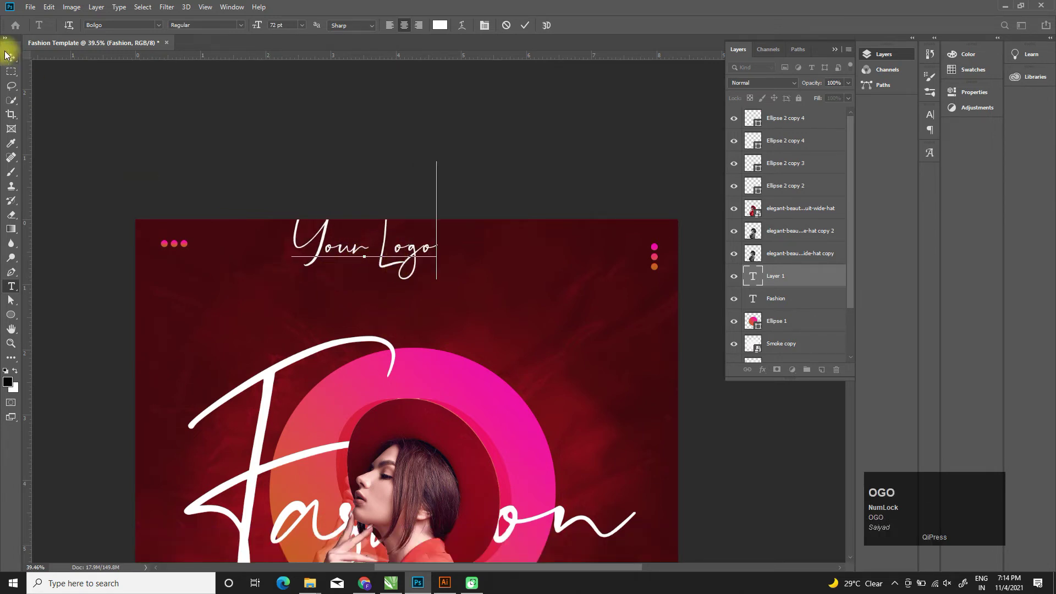
type("o")
left_click(163, 30)
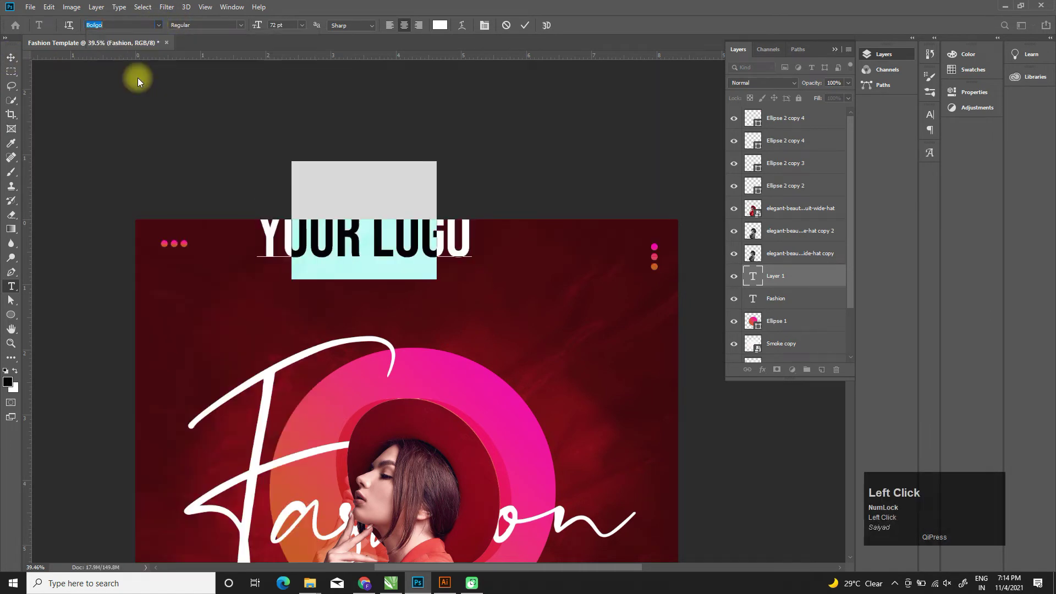
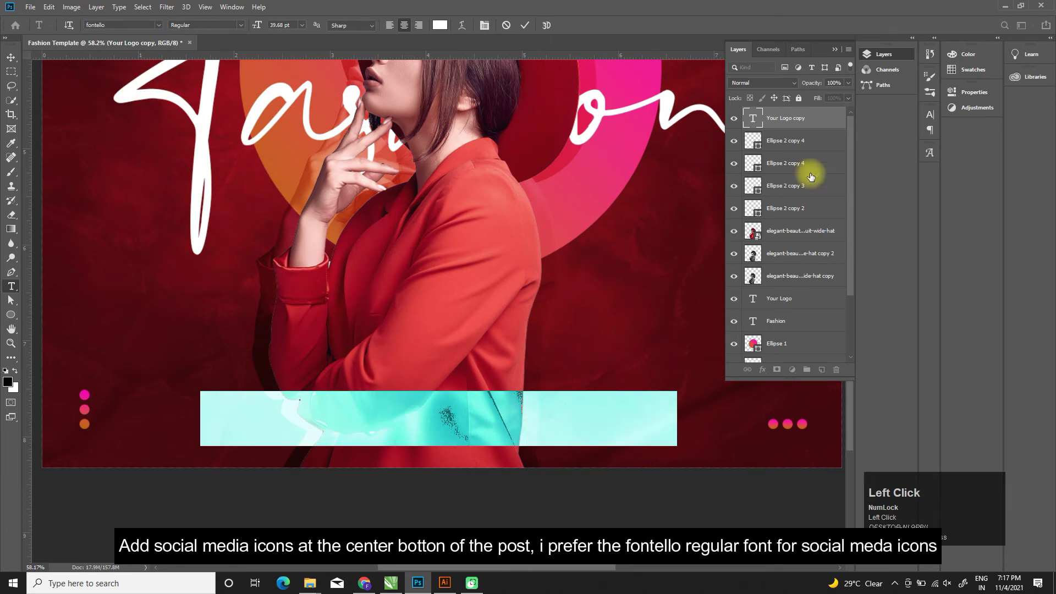
Step: Insert the fontello social icon glyphs, select them all and move the row to the bottom centre
left_click(854, 149)
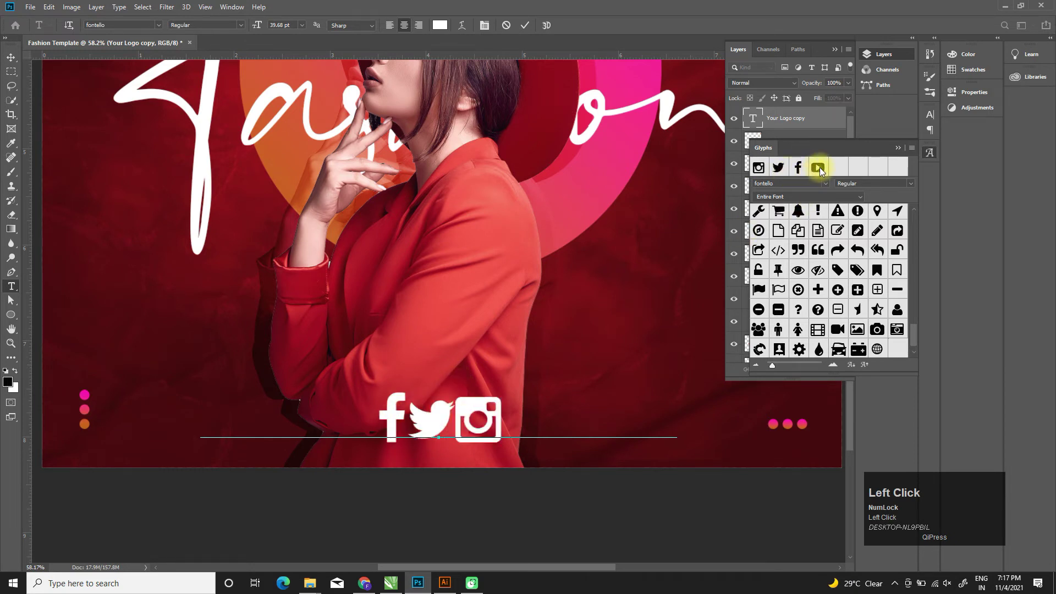
key("ctrl+a")
left_click(933, 124)
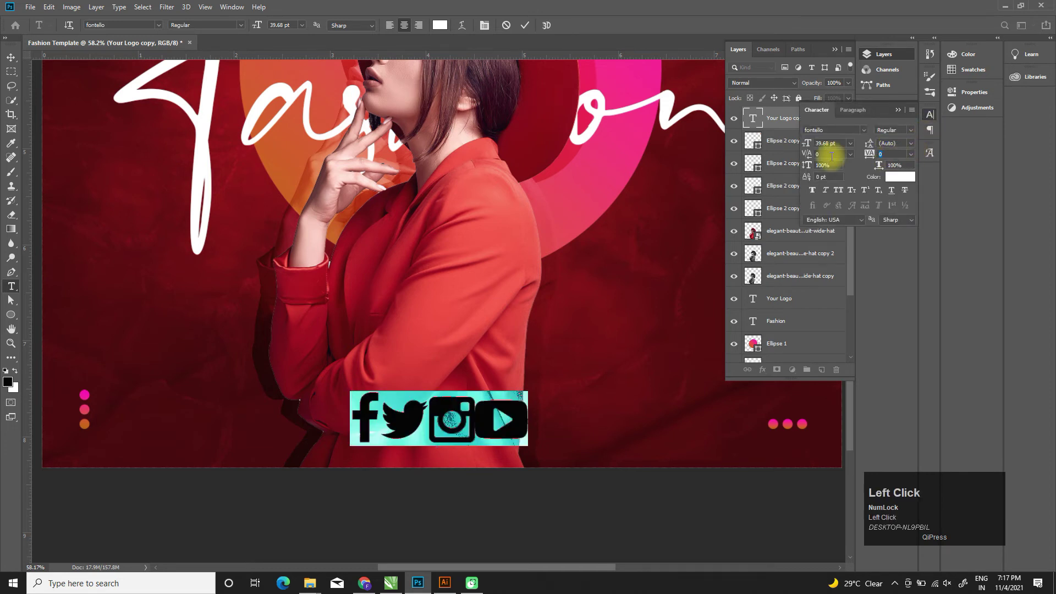
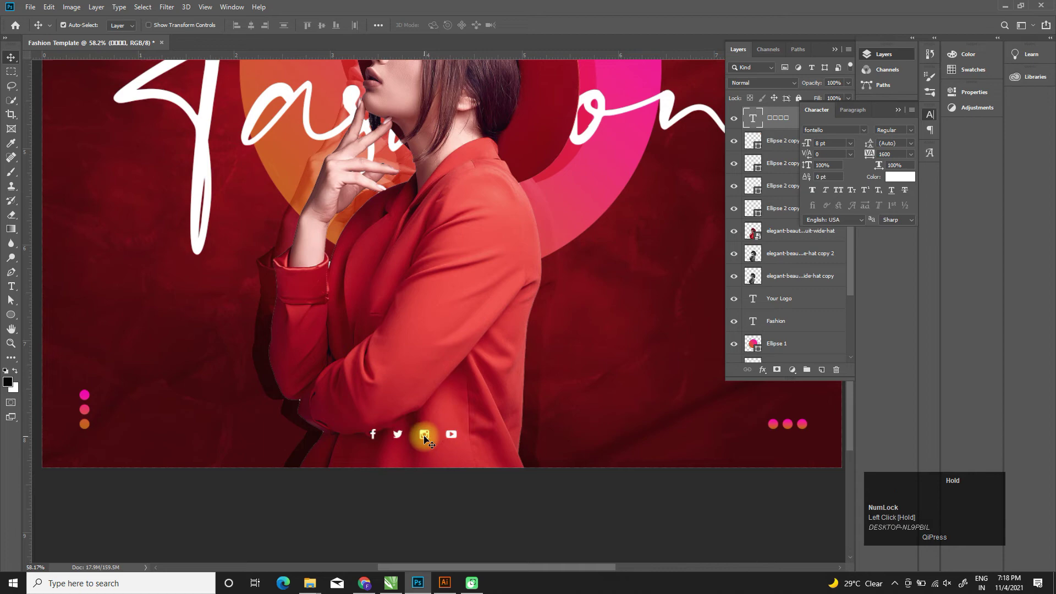
left_click_drag(428, 437, 431, 463)
Step: Set wide tracking and a smaller size for the icon row in the Character panel
scroll("down", 3)
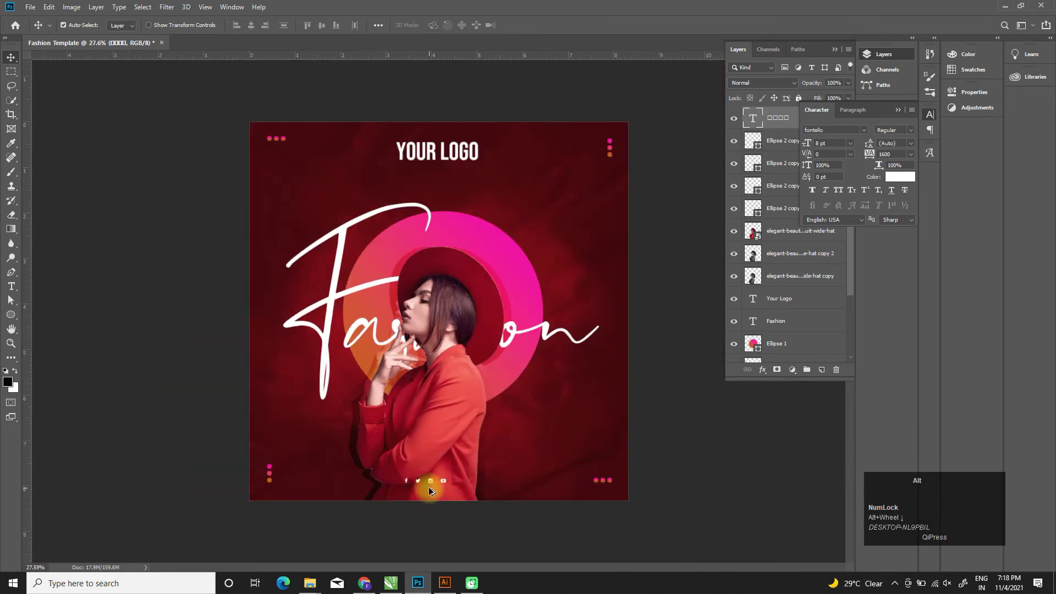
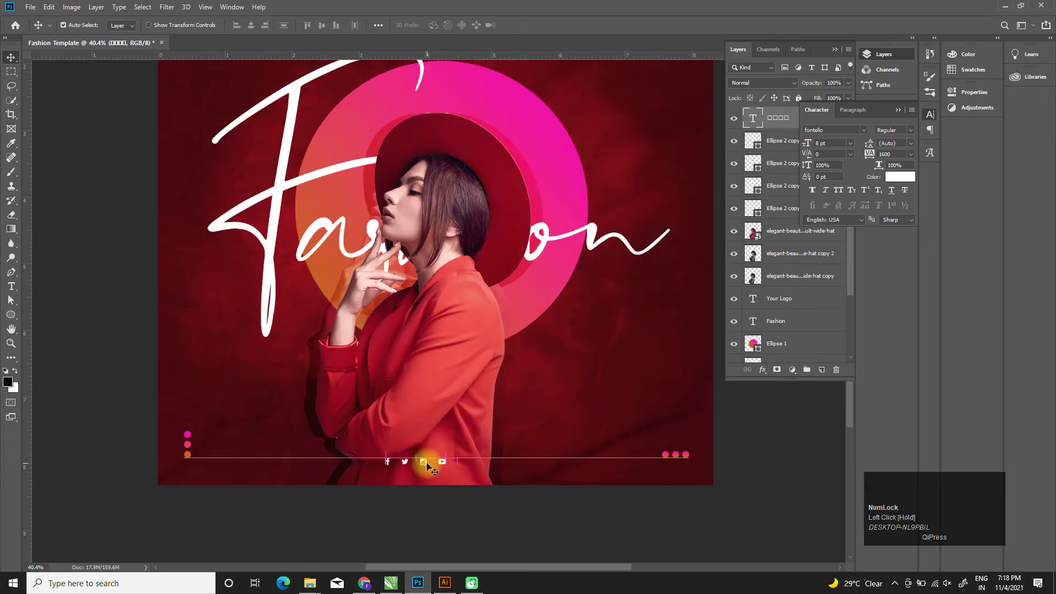
scroll("down", 3)
scroll("up", 3)
left_click(901, 115)
left_click(998, 571)
scroll("up", 3)
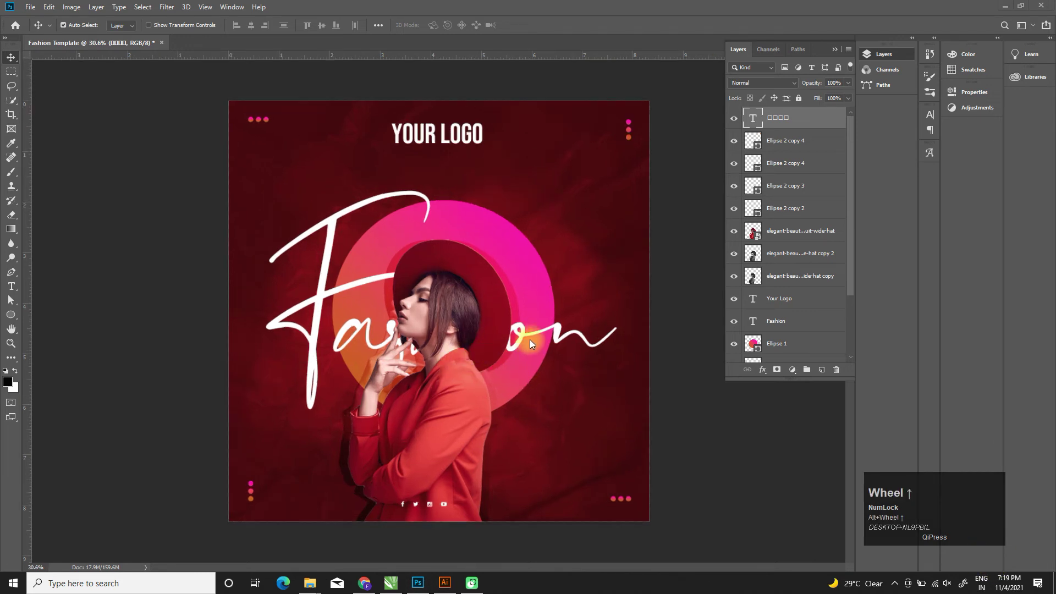
key("p")
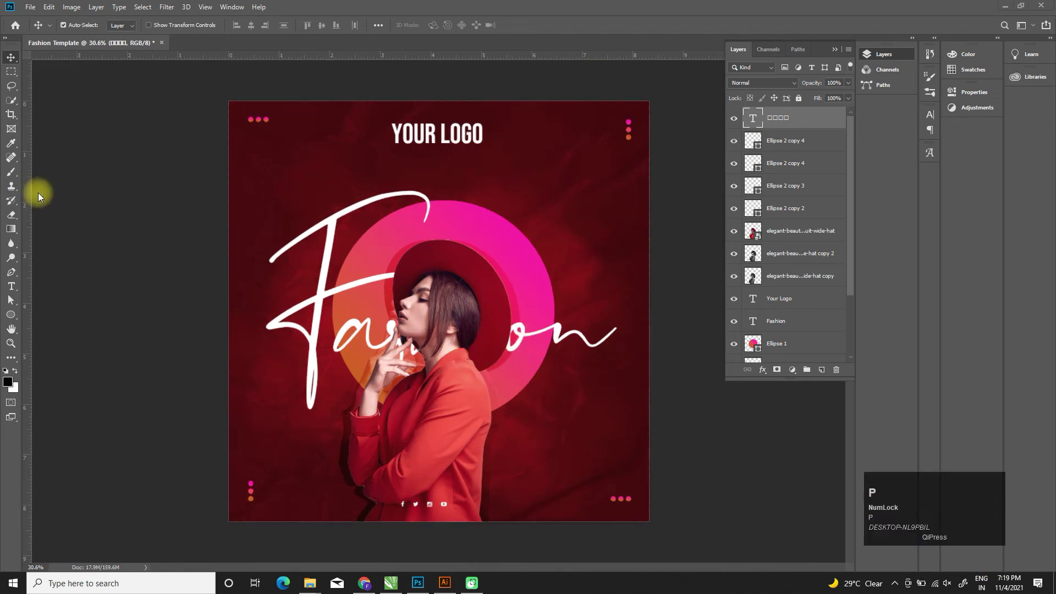
left_click(74, 190)
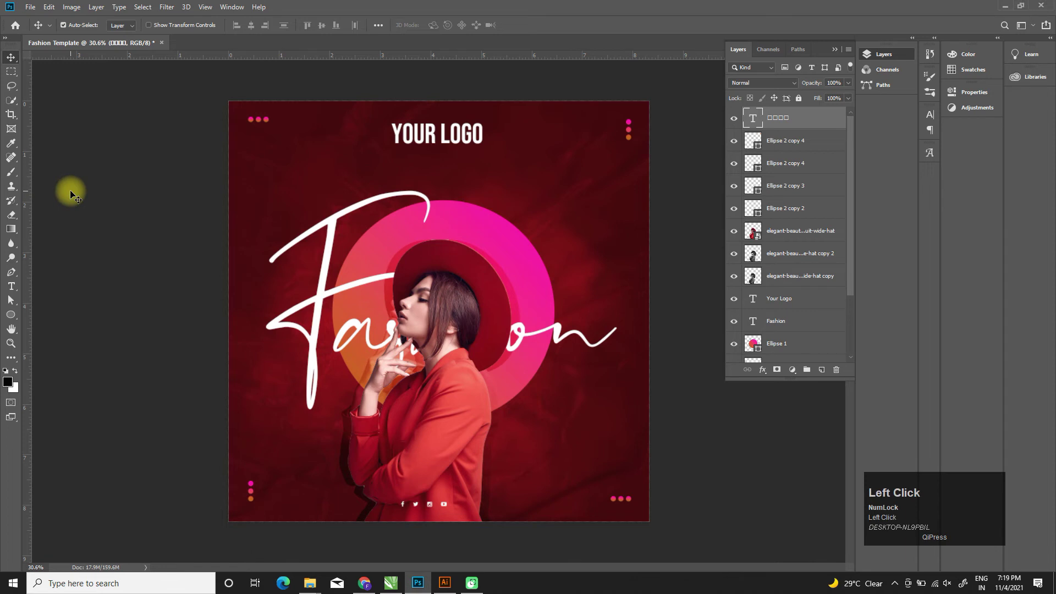
Step: Draw a wavy Pen curve as a red 3 pt stroked shape, blended Overlay at 80% opacity
key("p")
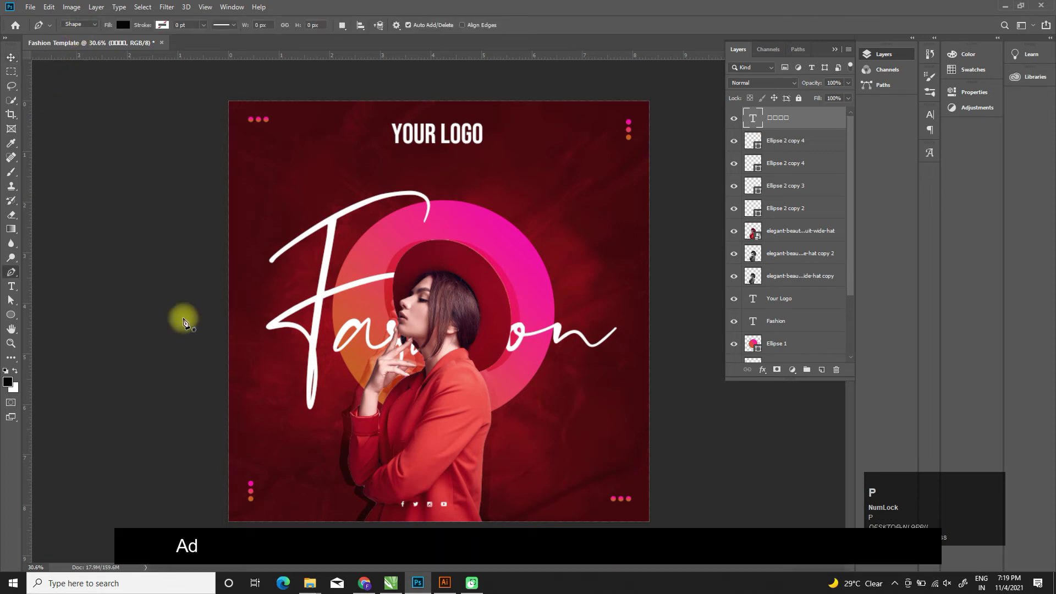
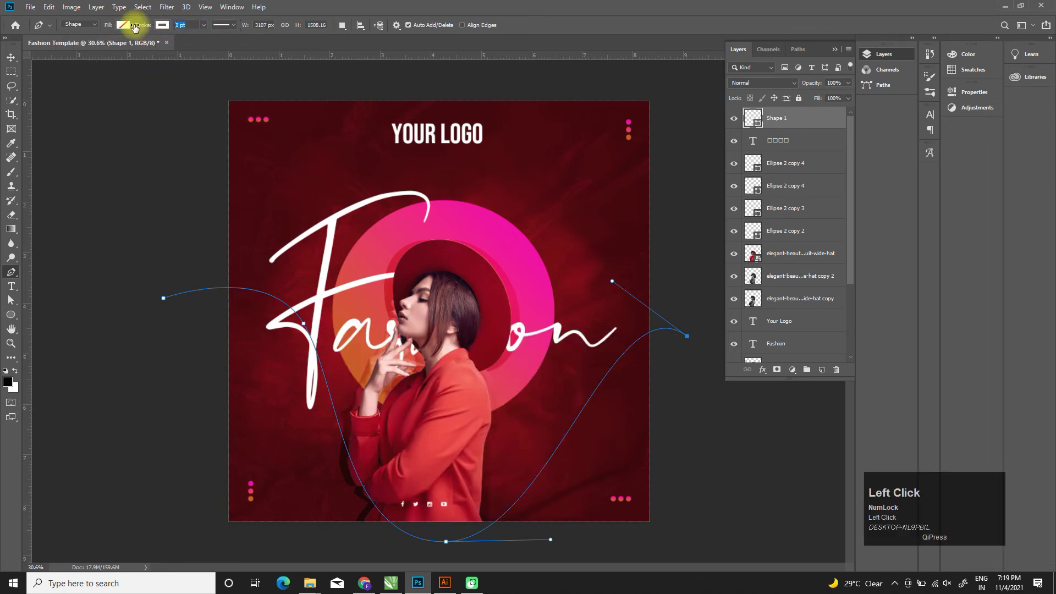
key("Tab")
left_click(14, 61)
left_click(784, 88)
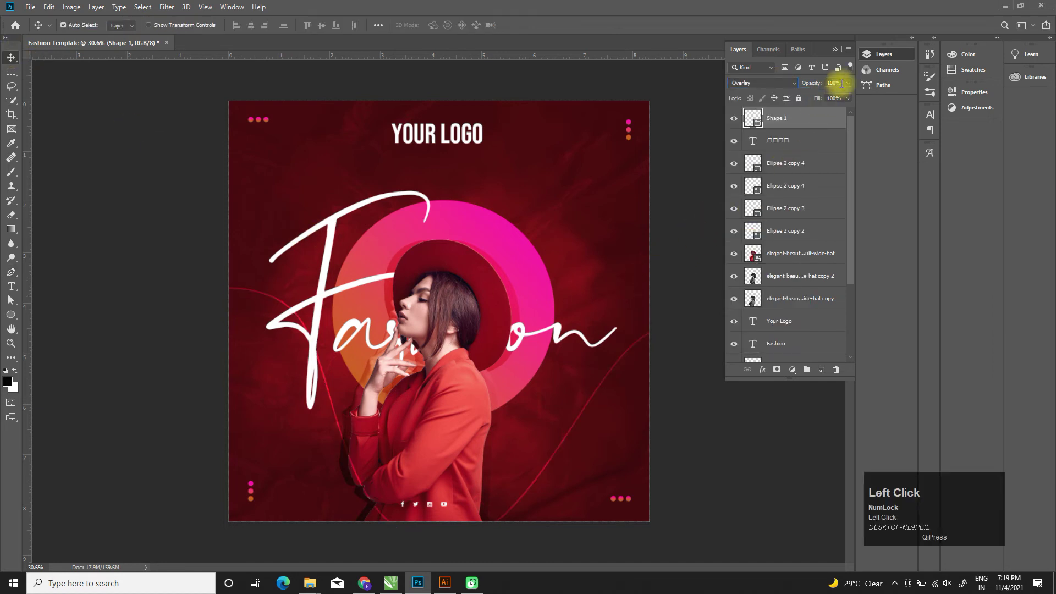
key("Caps_Lock")
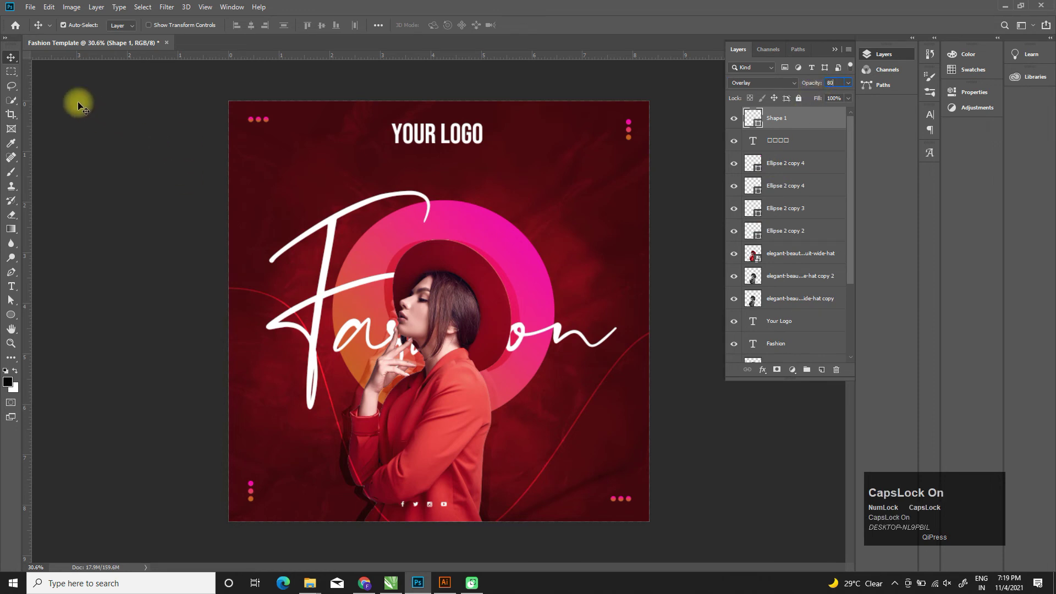
Step: Rename the wavy line layer to 'Lines'
left_click(15, 61)
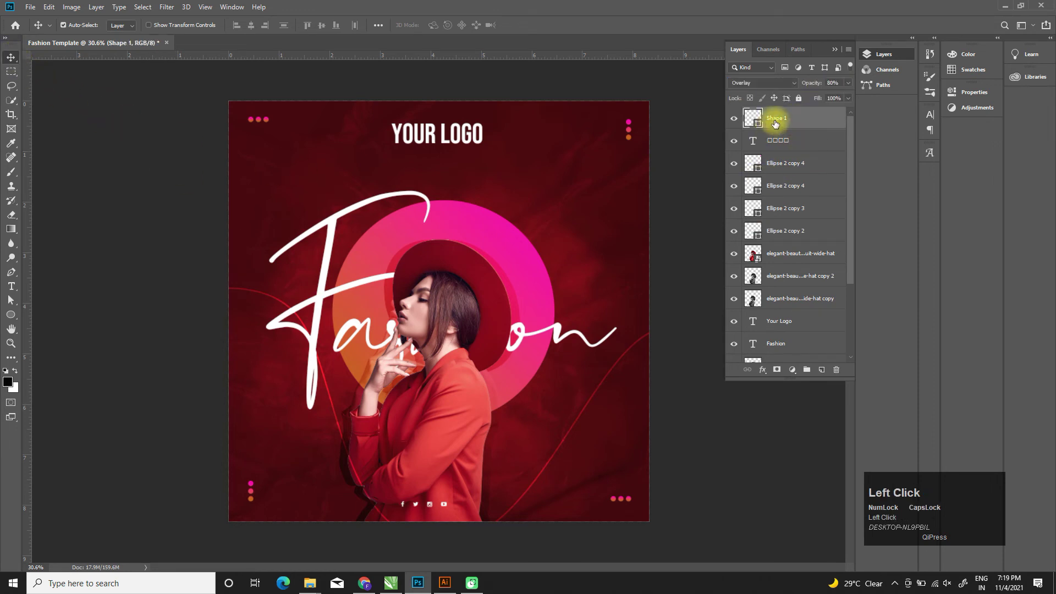
type("ne")
key("BackSpace")
type("in")
key("Return")
left_click(779, 121)
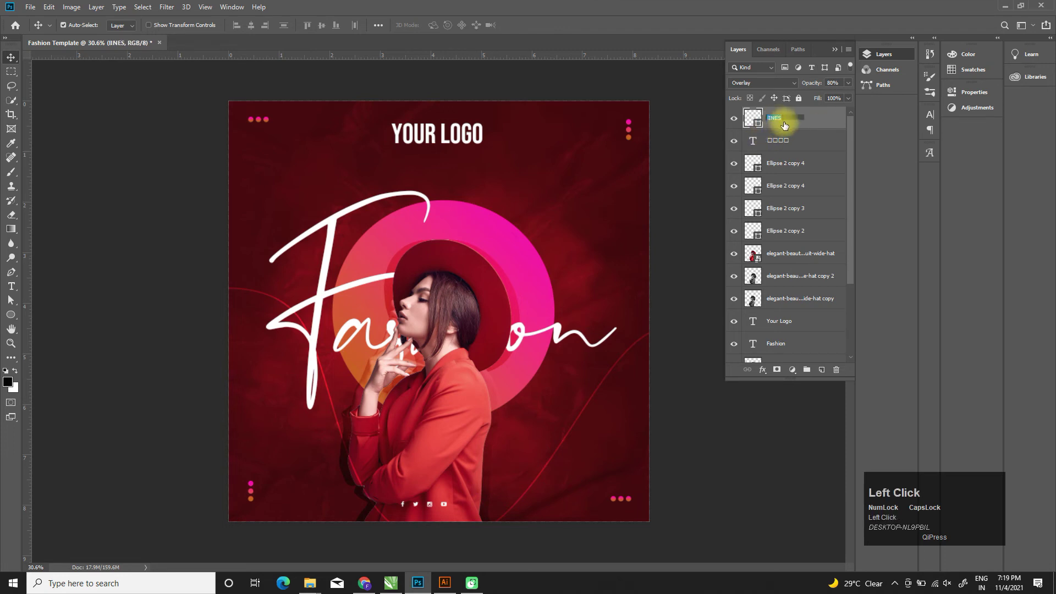
key("Caps_Lock")
key("shift+l")
type("ines")
key("Return")
Step: Move Lines below Ellipse 1, duplicate it and reposition the copy across the top of the post
left_click_drag(781, 122, 816, 268)
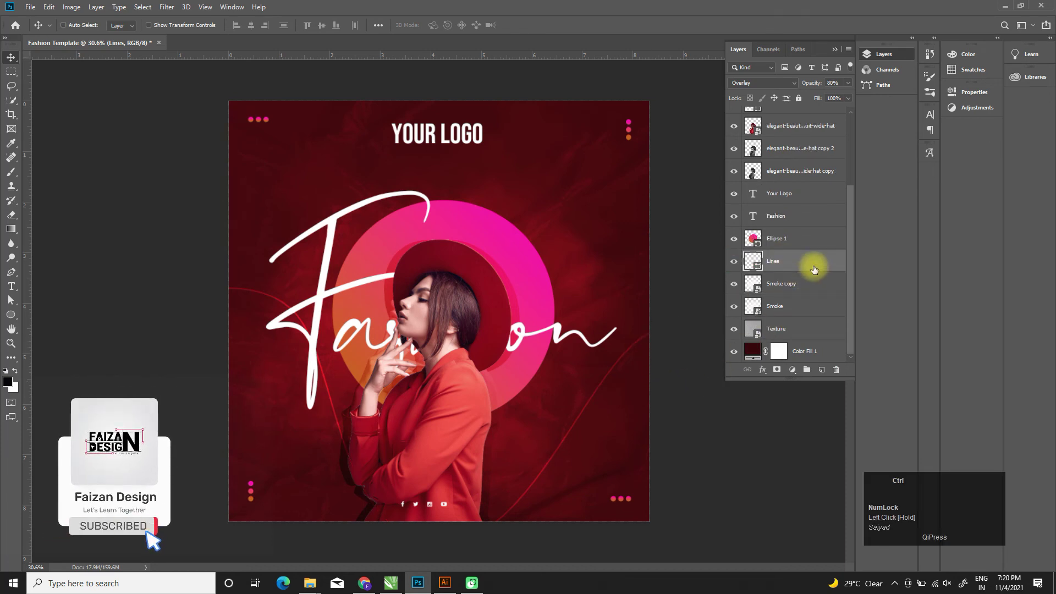
key("ctrl+j")
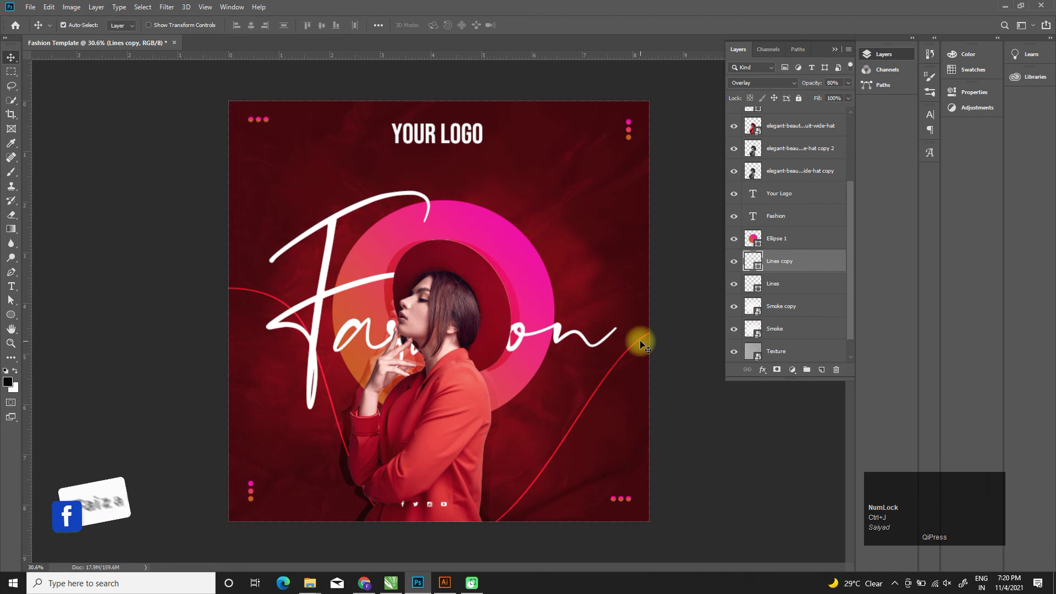
left_click(644, 342)
key("ctrl+z")
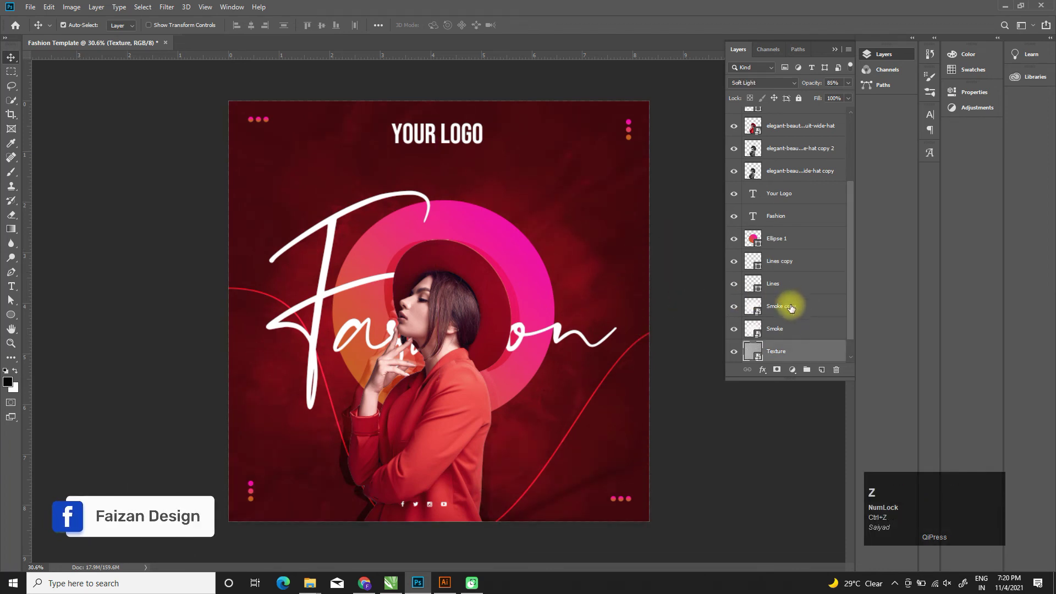
left_click(793, 260)
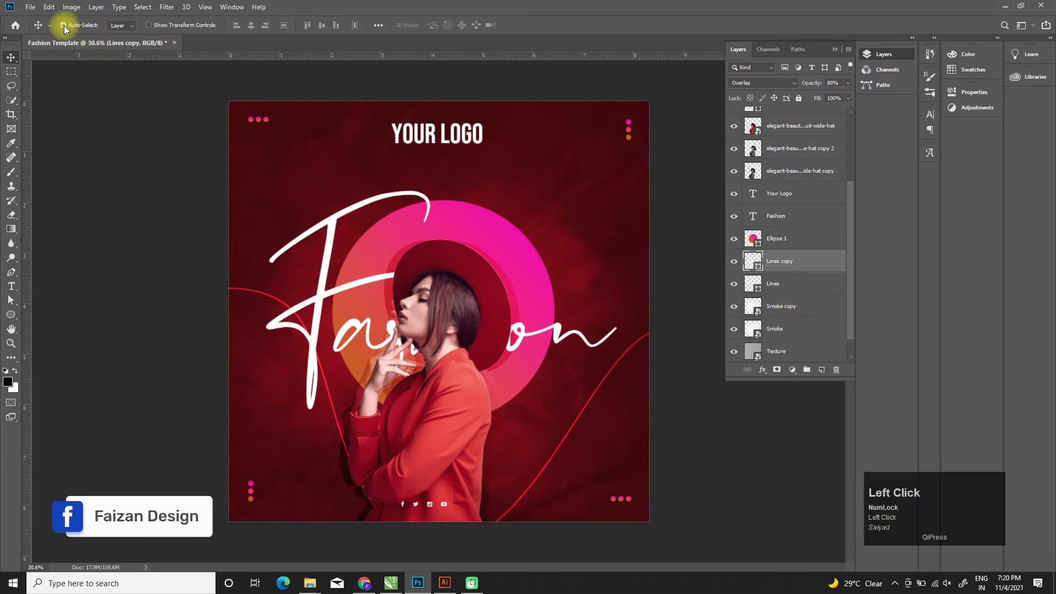
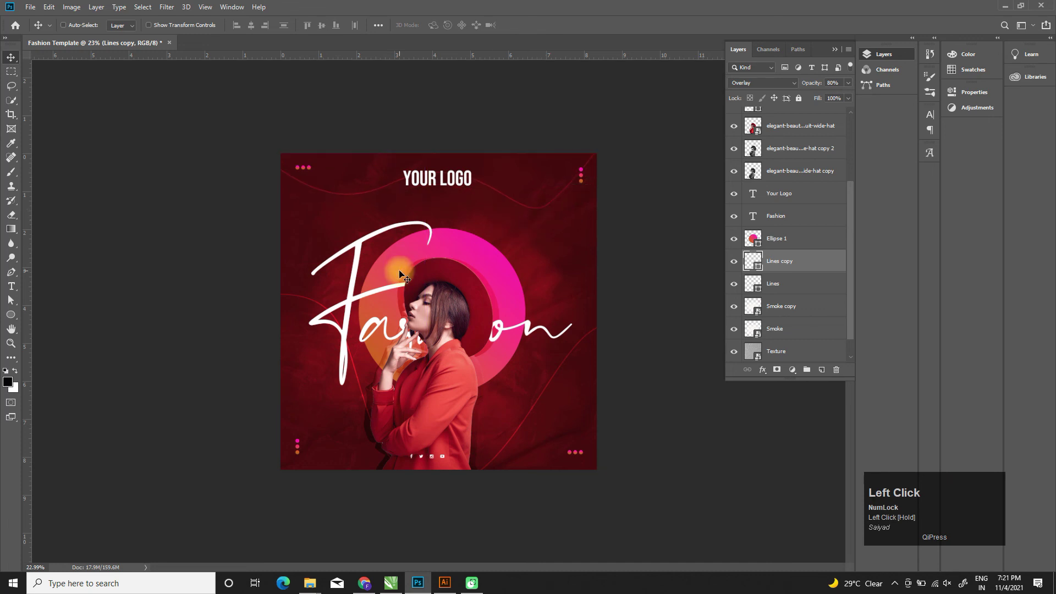
scroll("down", 3)
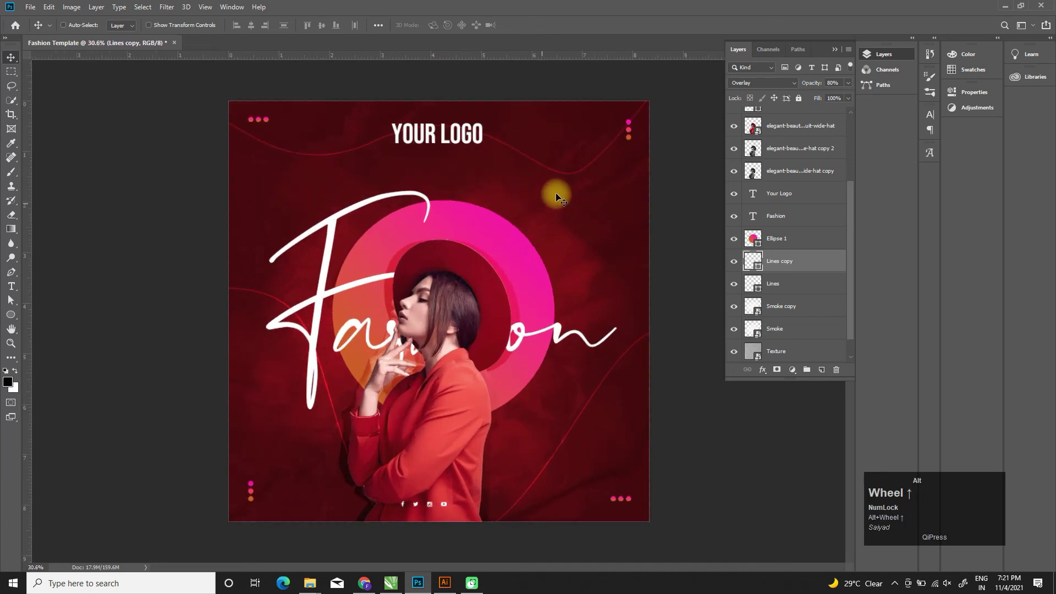
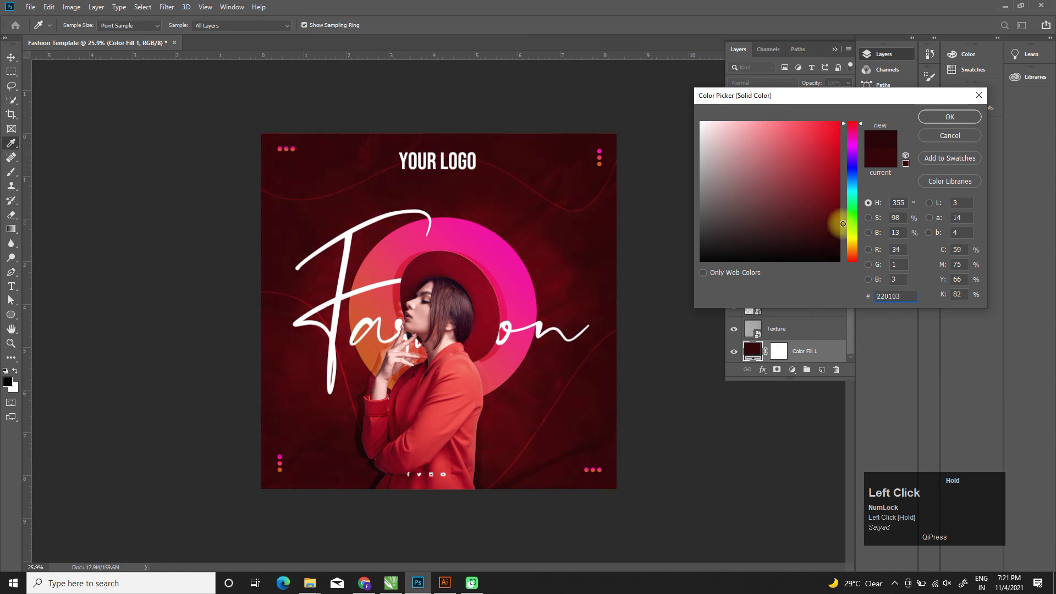
Step: Raise the Smoke copy layer opacity in the Layers panel and review the finished poster
scroll("up", 3)
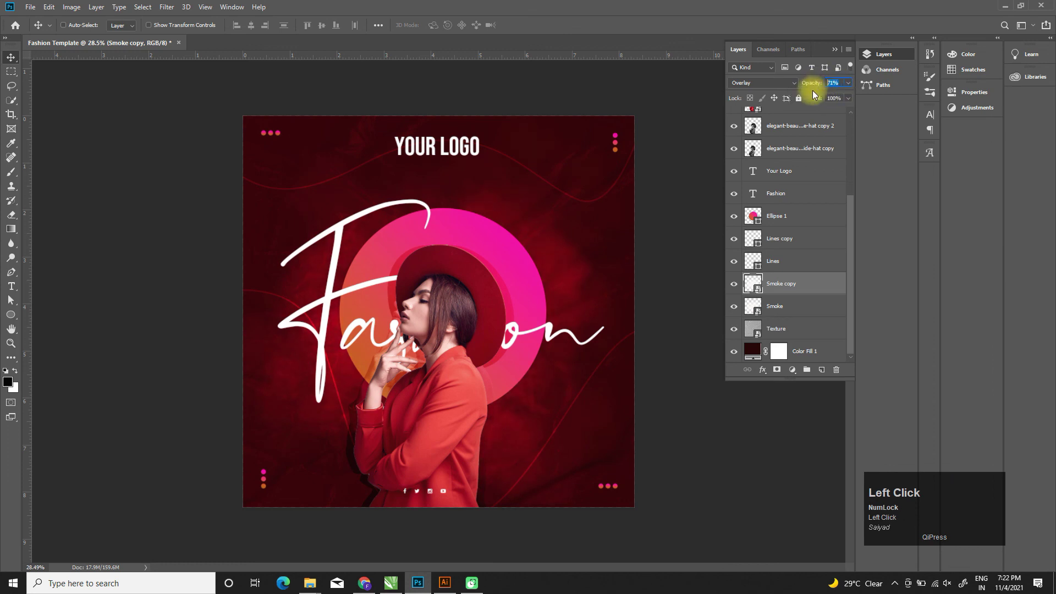
key("Tab")
left_click(15, 58)
scroll("down", 3)
left_click(650, 315)
left_click(441, 295)
scroll("up", 3)
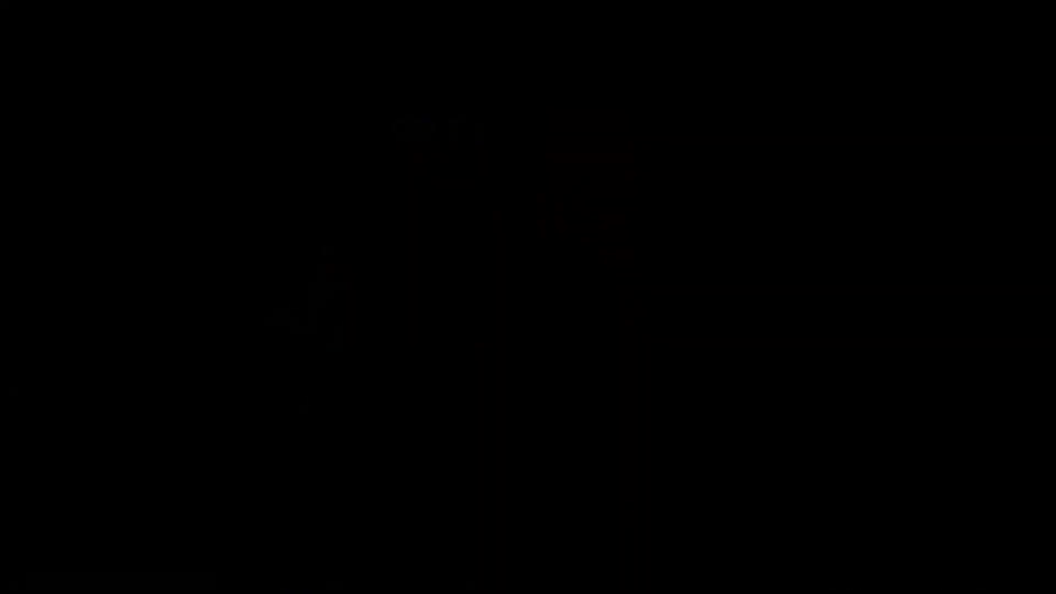